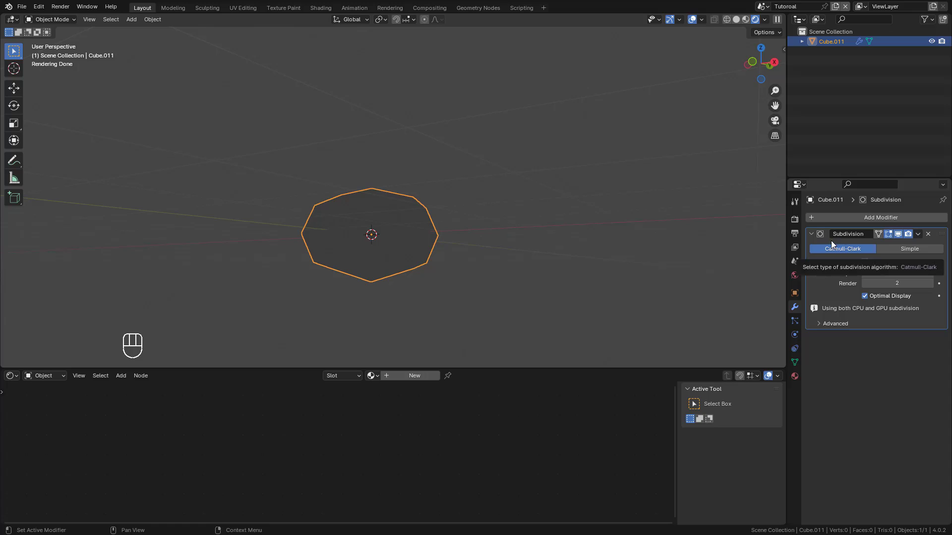
Set the cube's Subdivision modifier to Simple with Adaptive Subdivision enabled
left_click(914, 251)
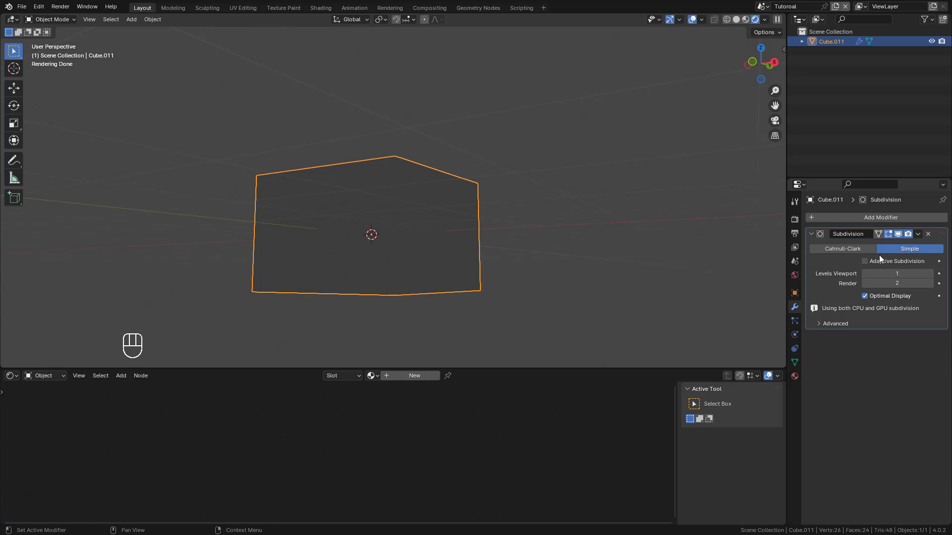
left_click(868, 264)
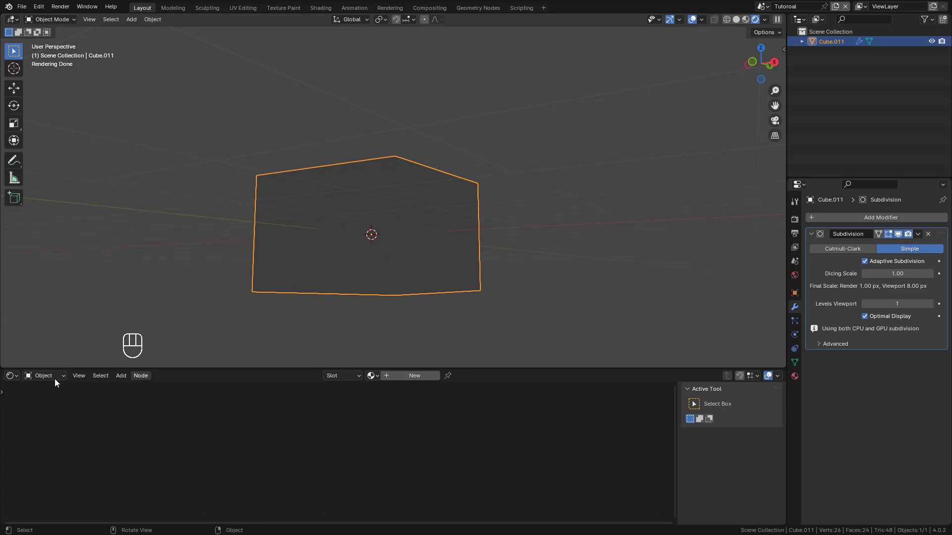
Switch the bottom editor to the Shader Editor and select the Principled BSDF node
left_click(414, 379)
left_click(393, 422)
left_click(401, 405)
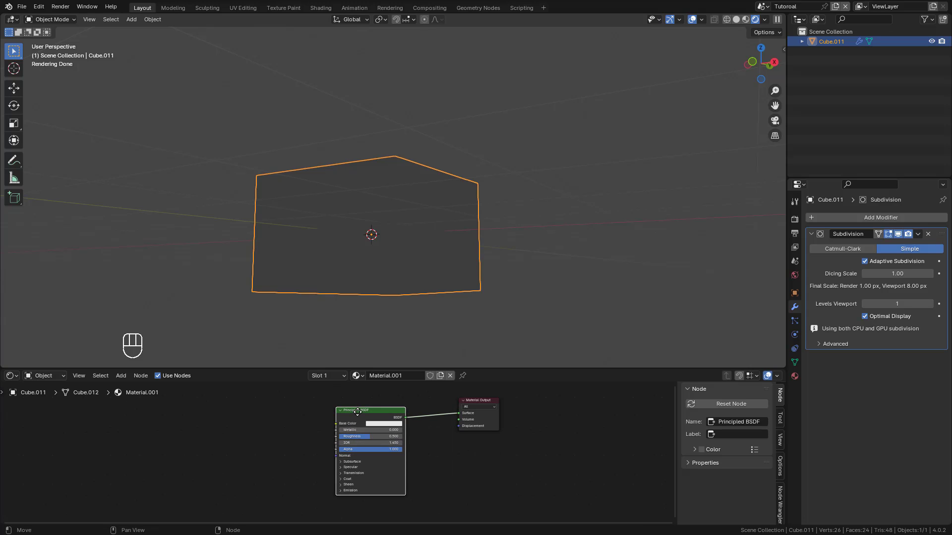
Start a Principled Texture Setup (Ctrl+Shift+T) to load the sand brick 2 texture maps
key("ctrl+shift+t")
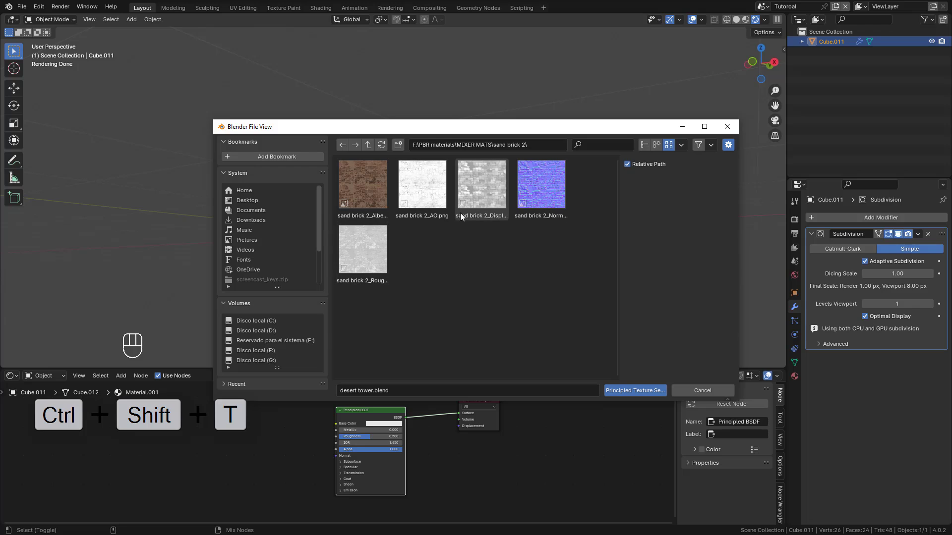
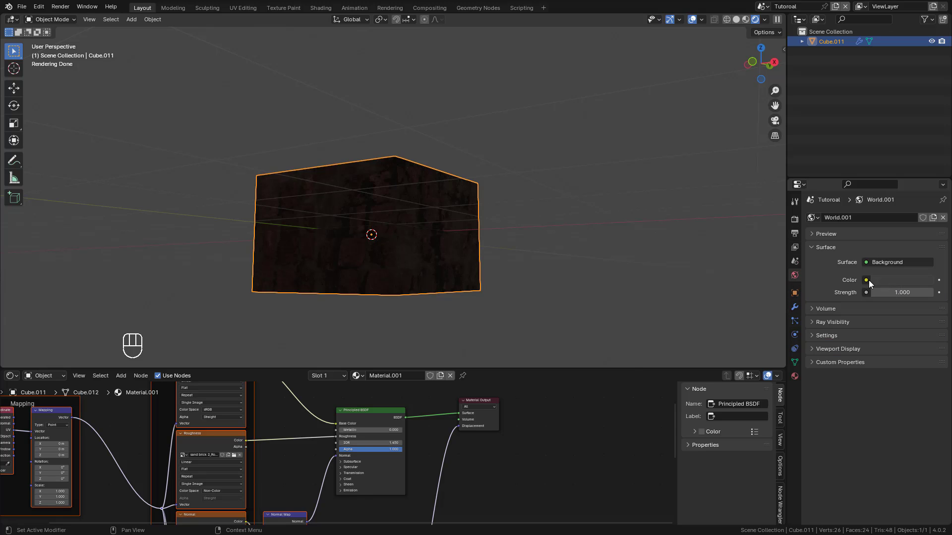
Use a Sky Texture for the world colour and enable Film Transparent in the render settings
left_click_drag(864, 283, 655, 392)
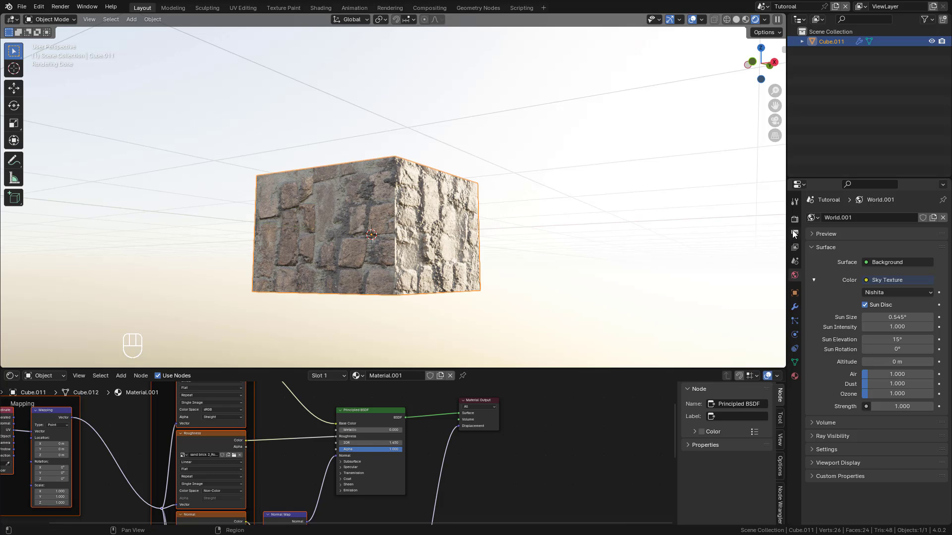
left_click(799, 223)
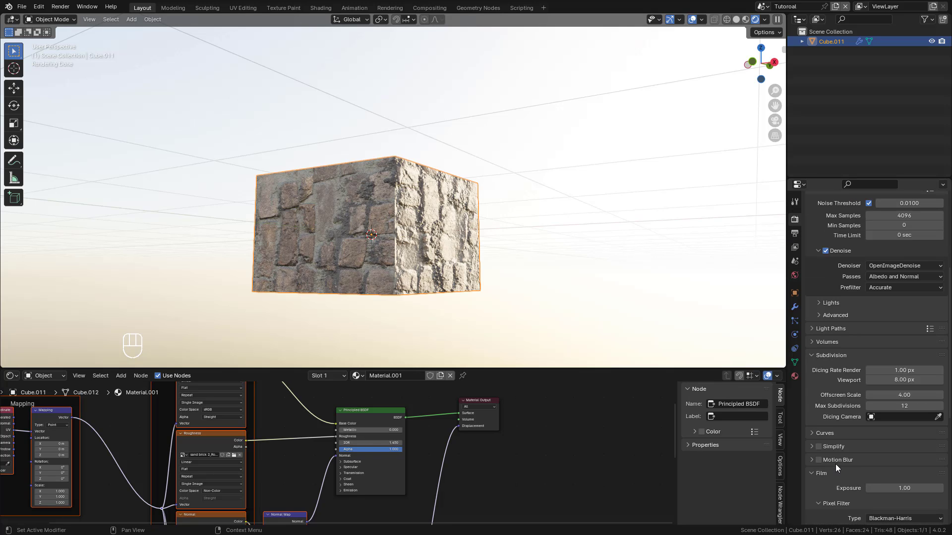
left_click(830, 467)
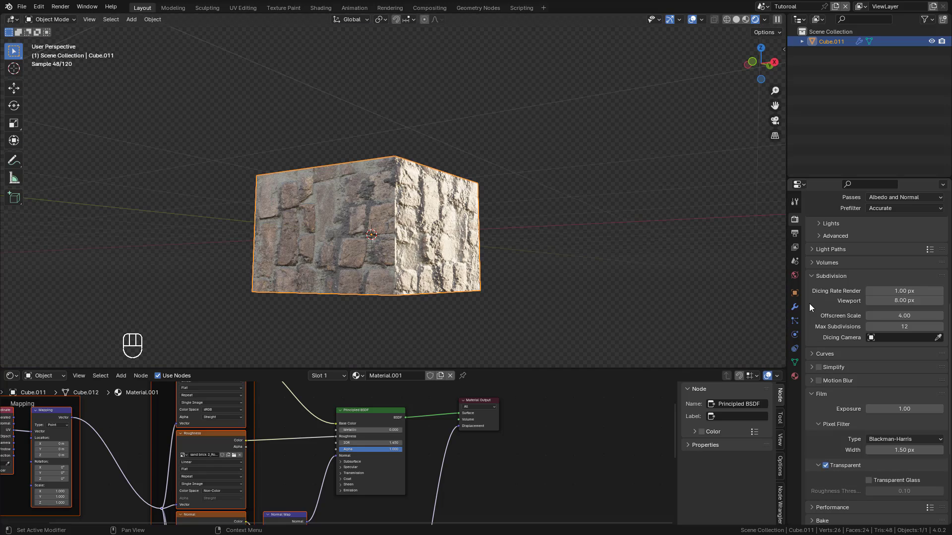
left_click(798, 278)
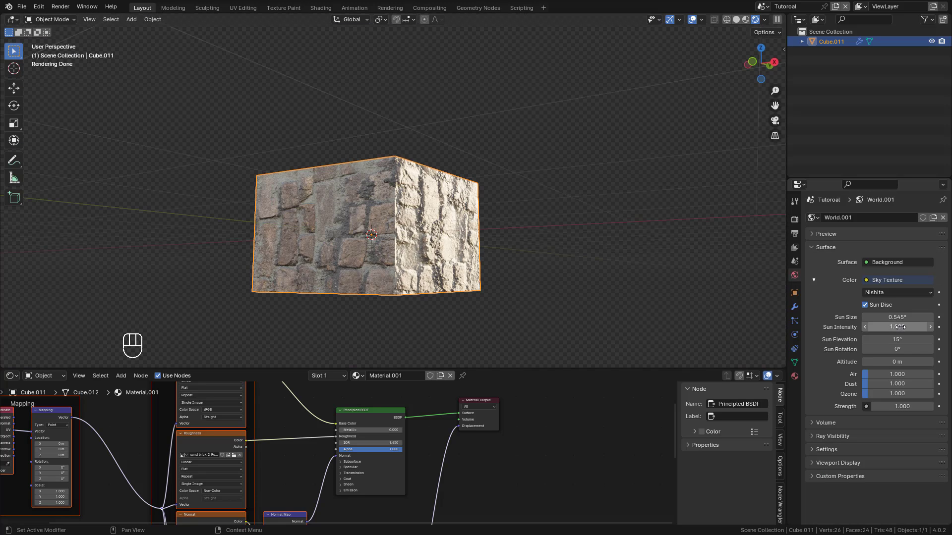
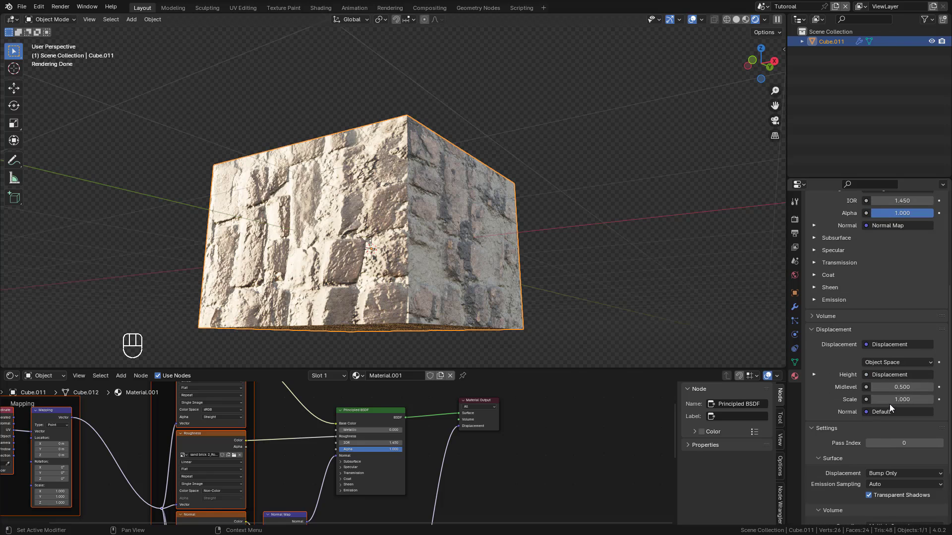
Change the material's displacement method from Bump Only to Displacement and Bump
left_click(815, 255)
left_click(816, 347)
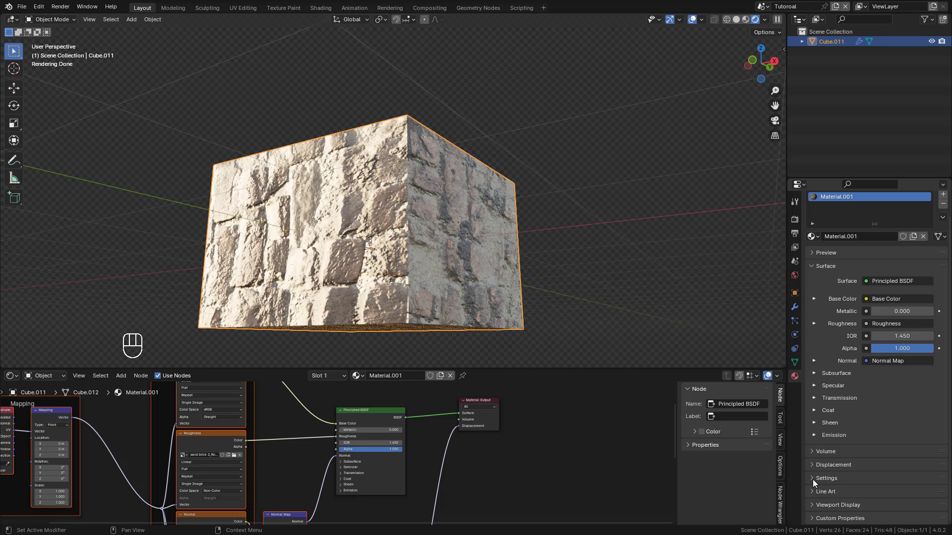
left_click(814, 480)
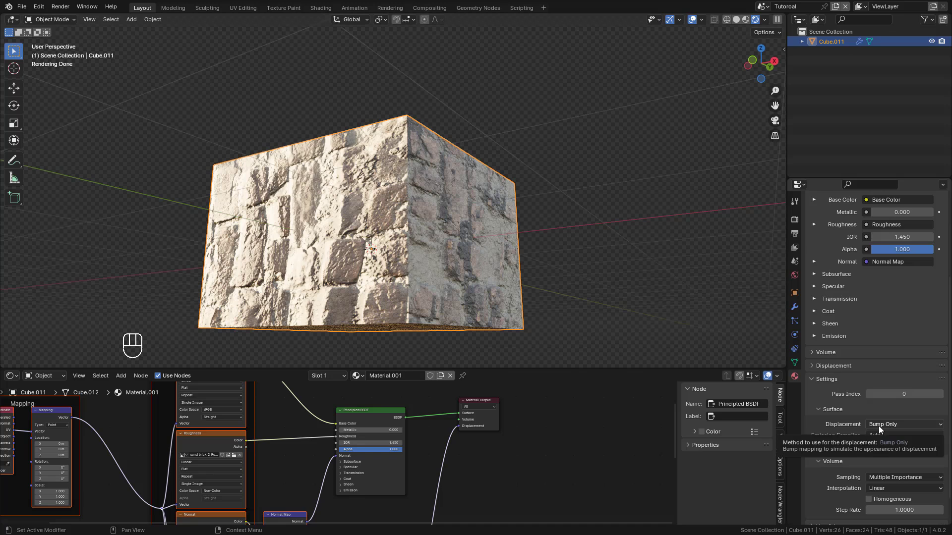
left_click_drag(884, 428, 885, 459)
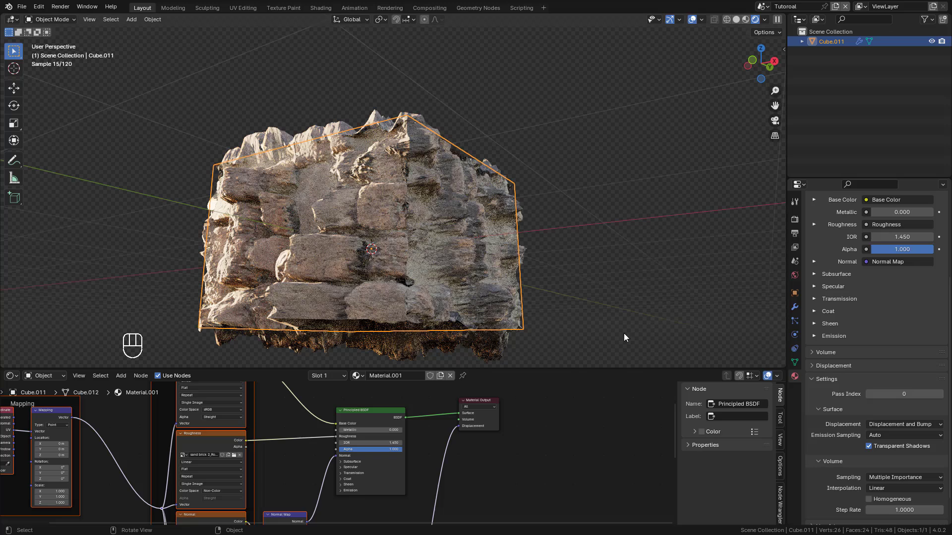
Pan the node tree toward the Displacement node feeding the material output
middle_click(454, 481)
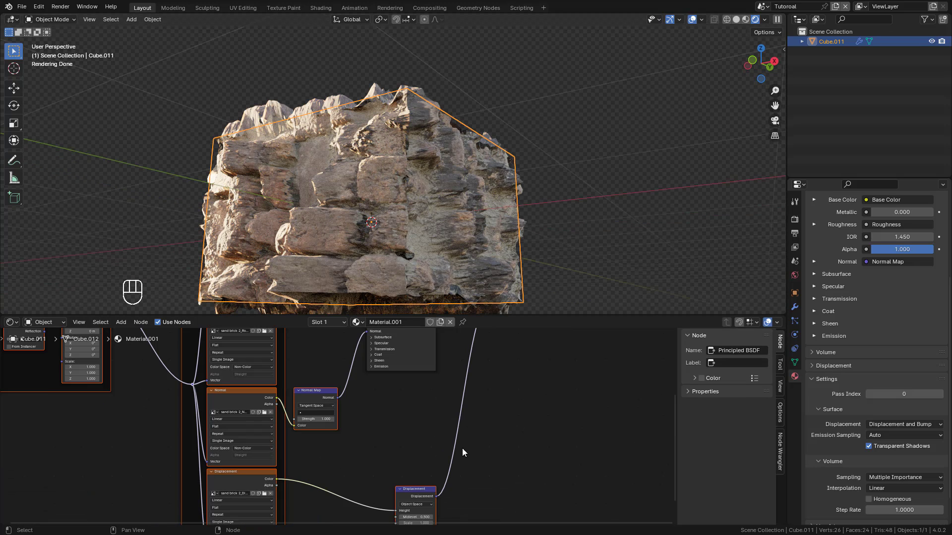
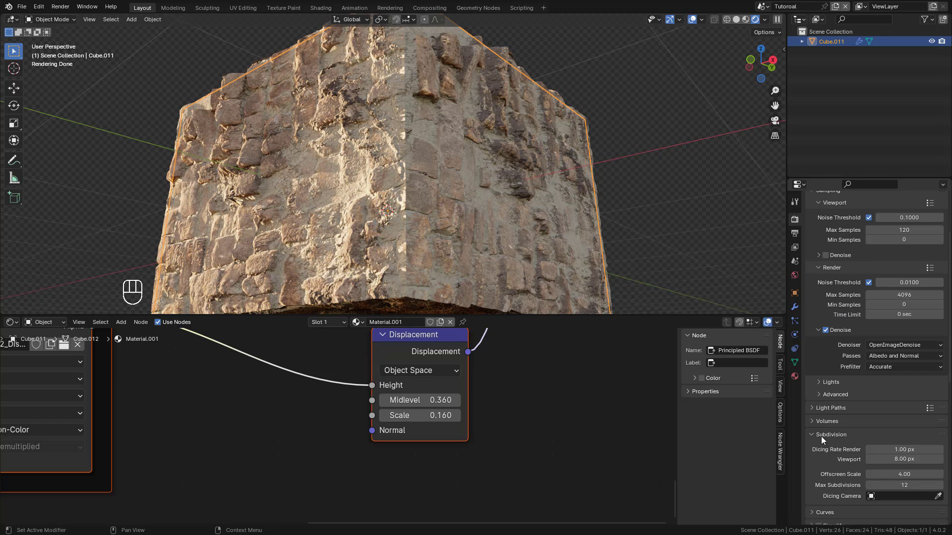
Expand the render Subdivision settings for the dicing rates and inspect the cube from around
left_click(822, 437)
left_click(824, 437)
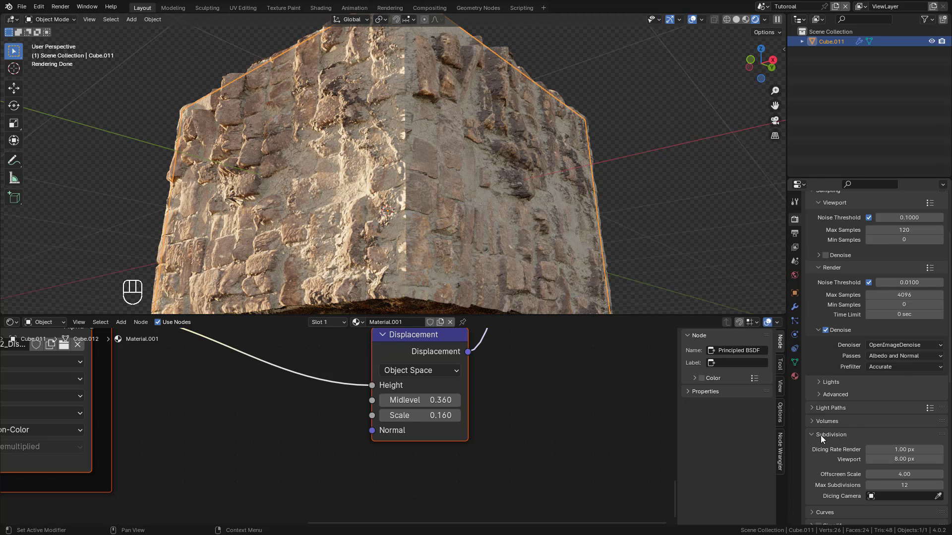
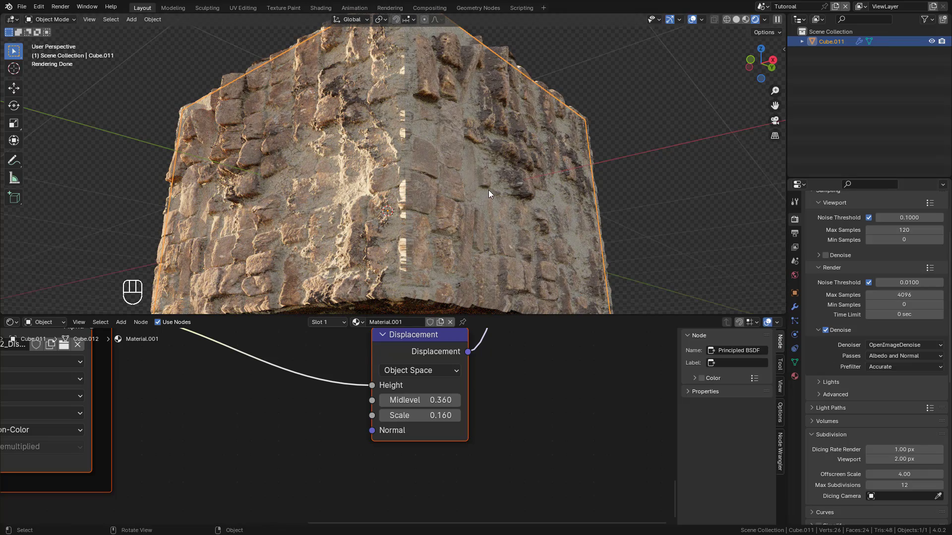
middle_click(491, 192)
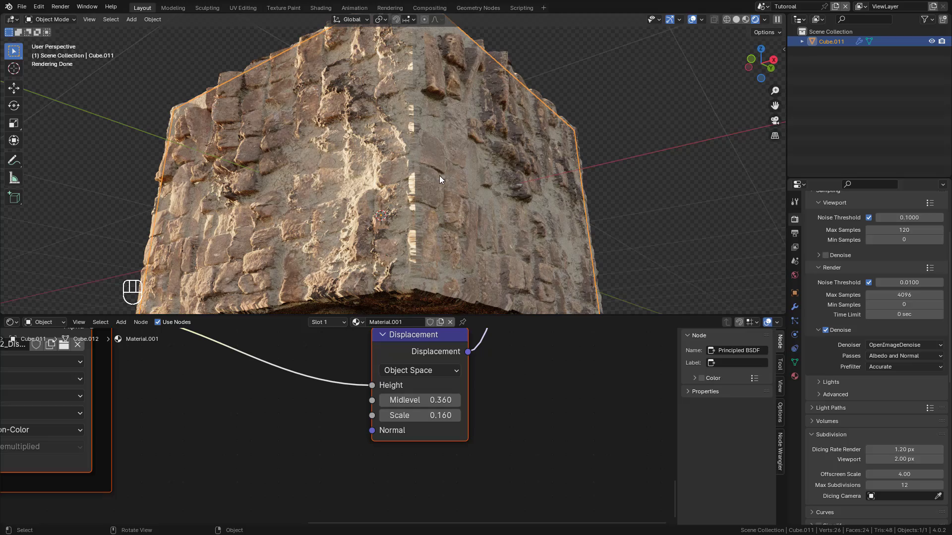
left_click_drag(543, 209, 552, 209)
In Edit Mode, loop cut the cube, bevel the cut into a band and slide the edge loop along the wall
left_click(389, 158)
key("Tab")
key("Tab")
key("Tab")
key("ctrl+r")
key("ctrl+b")
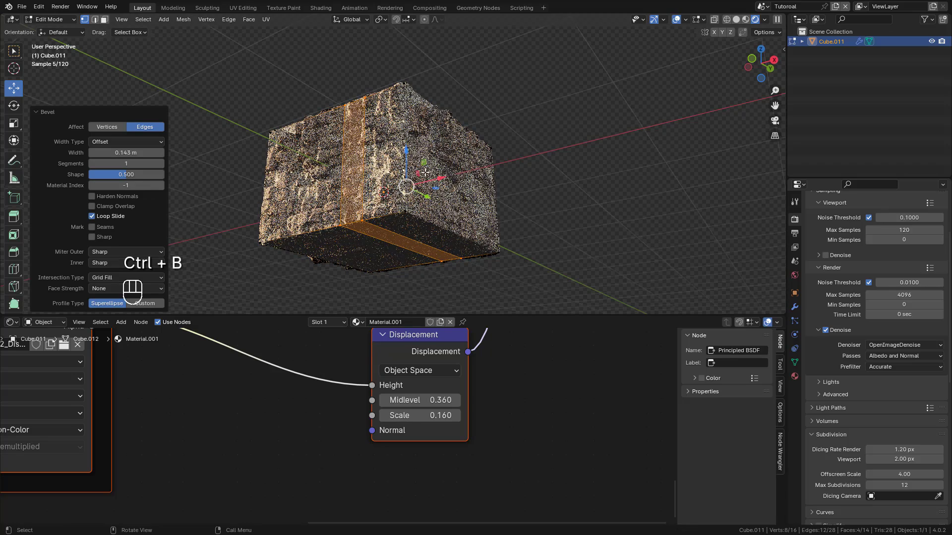
key("ctrl+r")
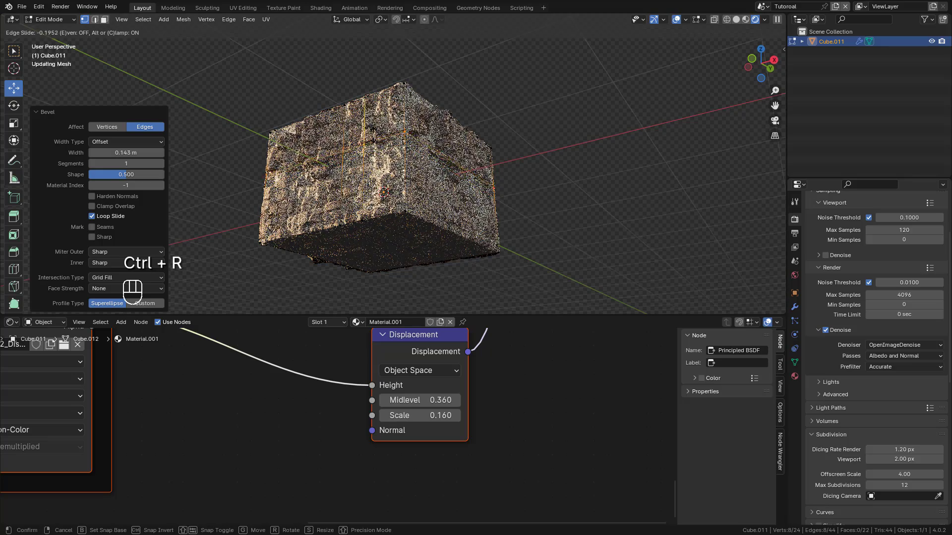
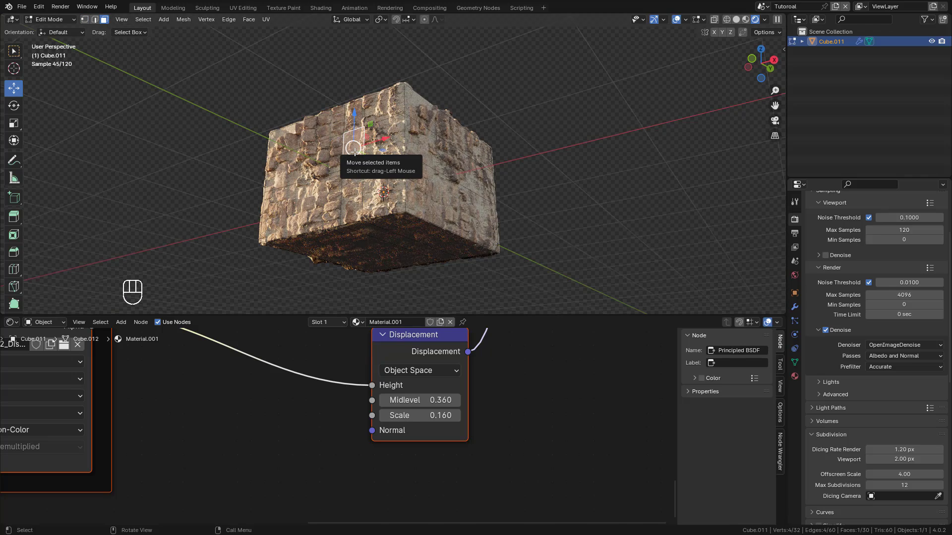
Extrude the window face into the wall, select the whole mesh and bring up the UV mapping options
key("e")
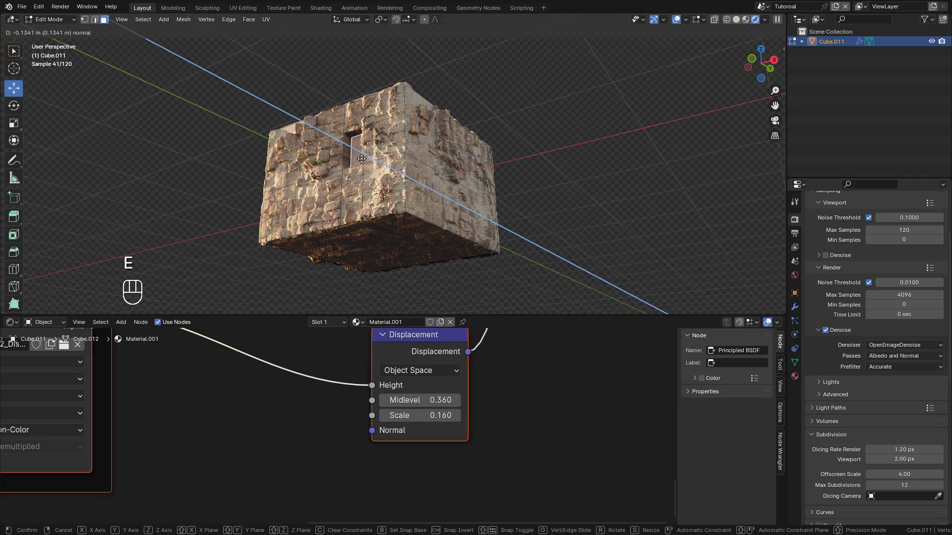
key("x")
key("z")
key("a")
key("u")
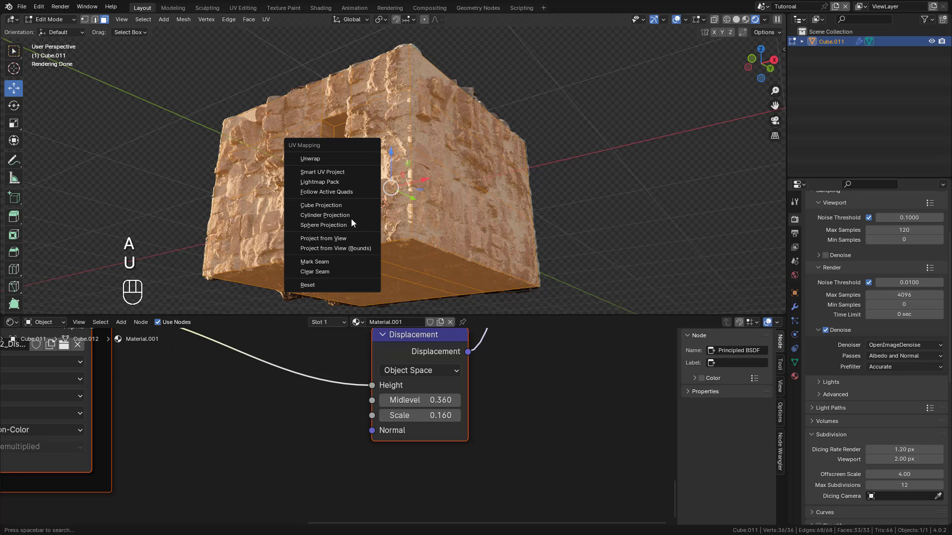
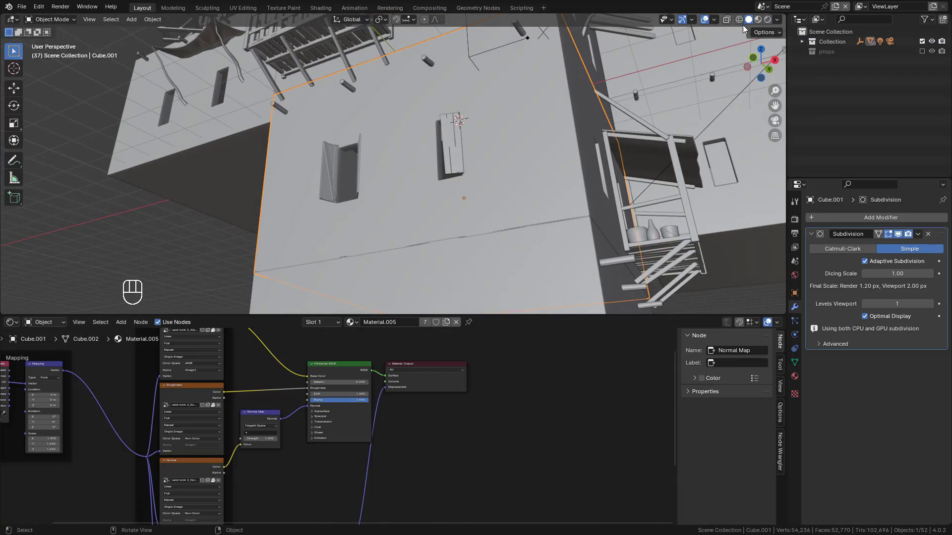
Preview the tower scene rendered and set the render feature set to Supported
middle_click(583, 128)
left_click(580, 129)
left_click_drag(591, 132, 564, 143)
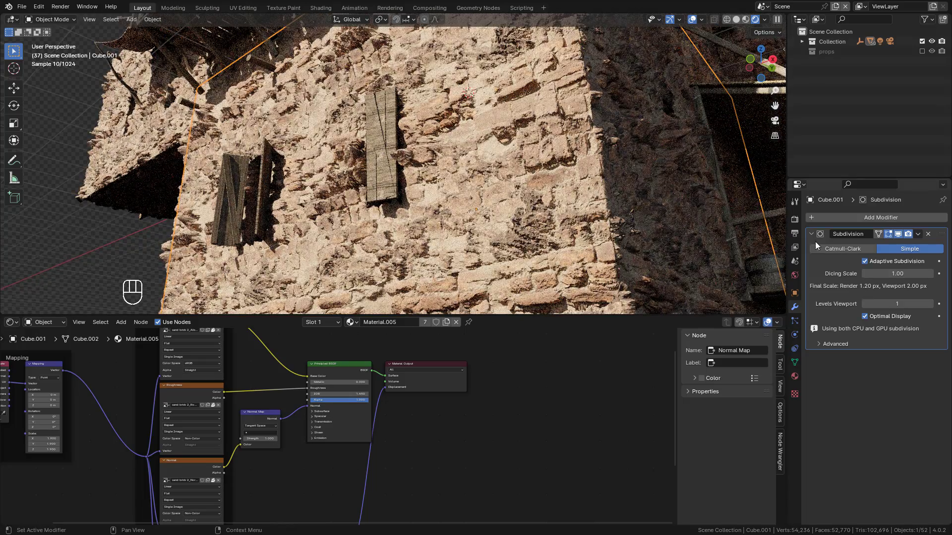
left_click(797, 224)
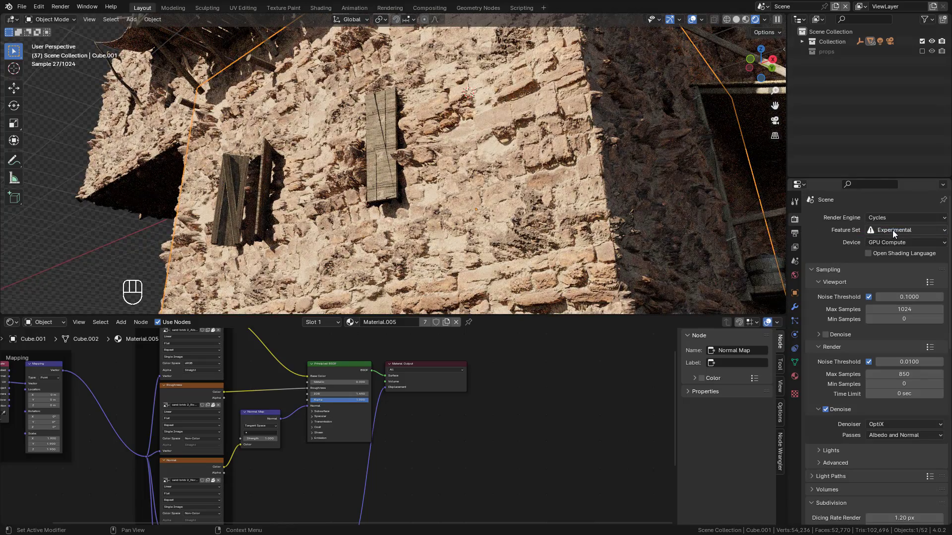
left_click_drag(894, 233, 889, 241)
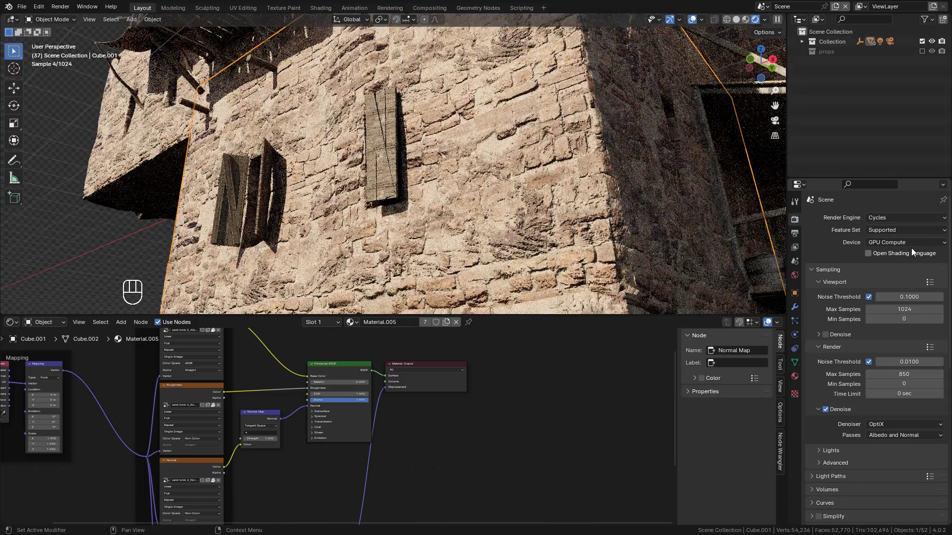
left_click_drag(578, 176, 542, 174)
left_click_drag(543, 174, 517, 144)
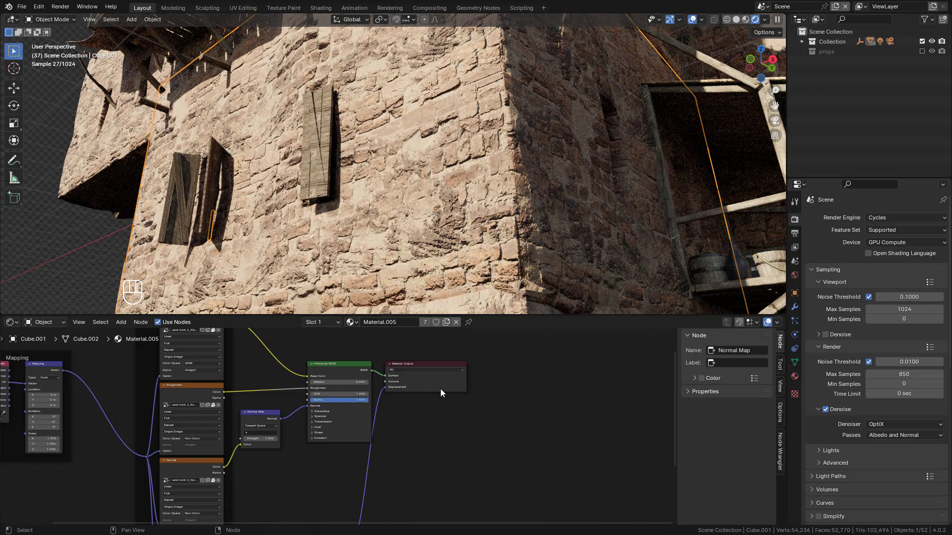
Show the material's displacement settings and detach the Displacement node from the material output
left_click(442, 393)
middle_click(801, 381)
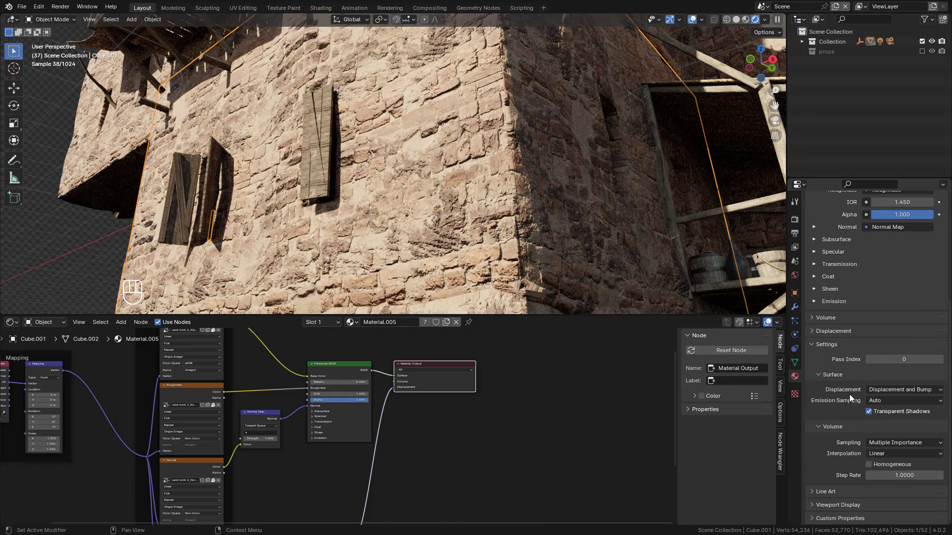
left_click_drag(903, 394, 899, 405)
middle_click(899, 405)
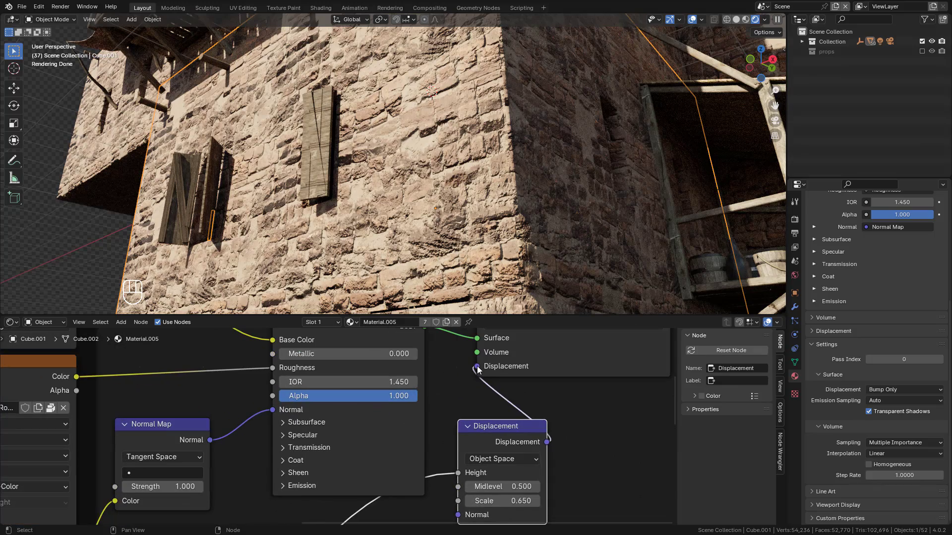
left_click(482, 368)
left_click_drag(499, 406, 534, 412)
left_click_drag(534, 412, 594, 435)
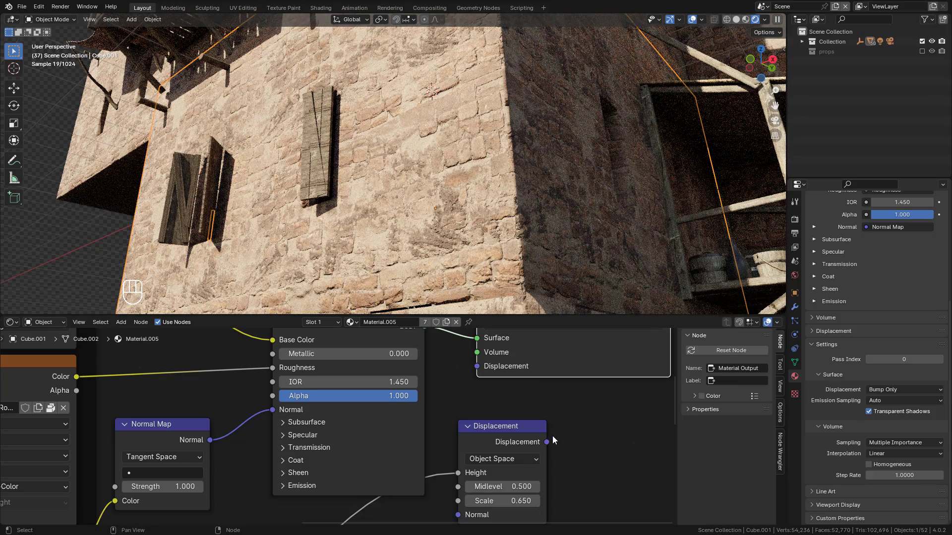
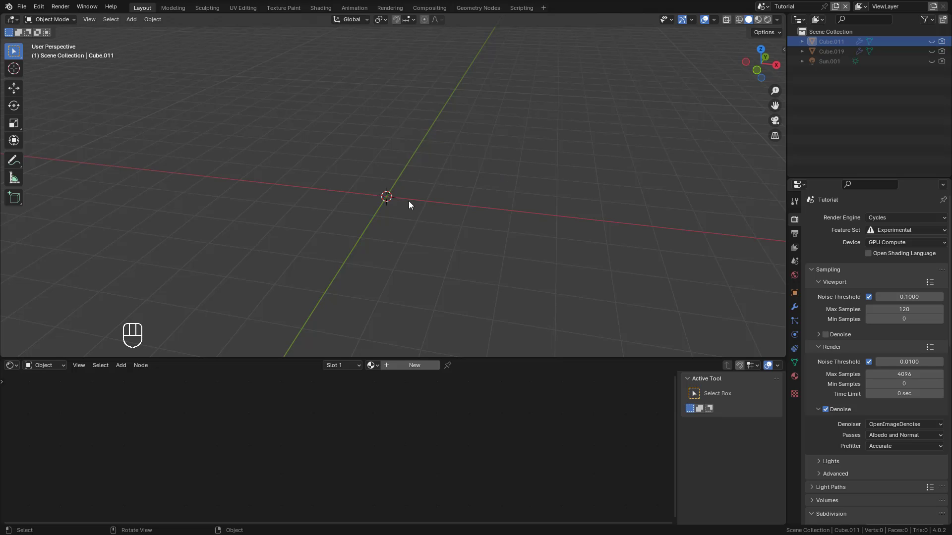
Add a plane, scale it up large and preview it in rendered shading
left_click(395, 200)
key("shift+a")
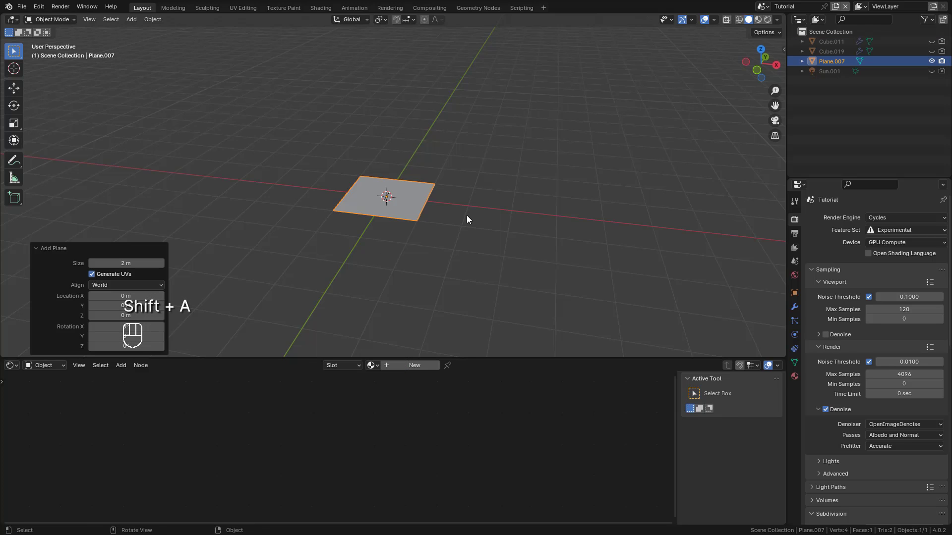
key("s")
left_click(651, 266)
key("ctrl+b")
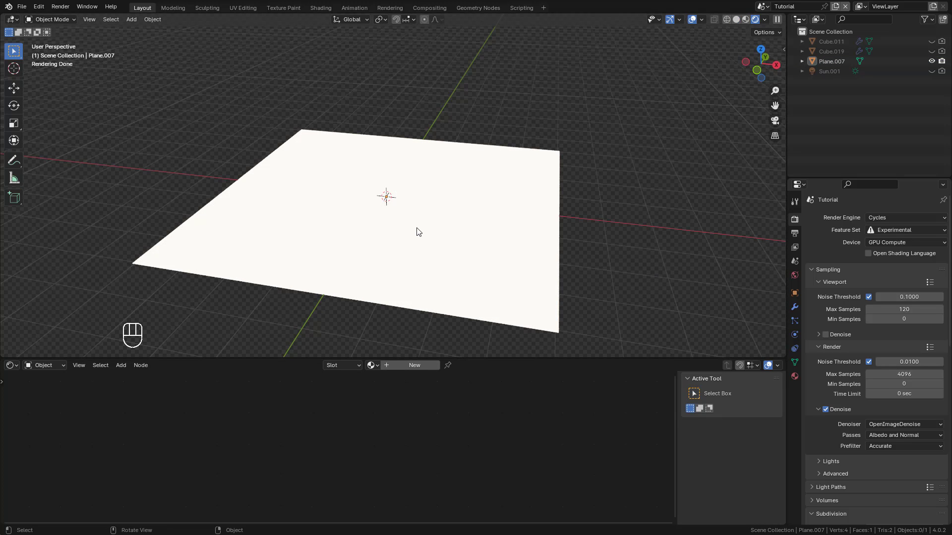
Give the plane a material with a Noise Texture driving a Displacement node into the material output
left_click_drag(408, 368, 416, 395)
left_click(414, 412)
left_click(352, 406)
left_click(338, 402)
key("shift+a")
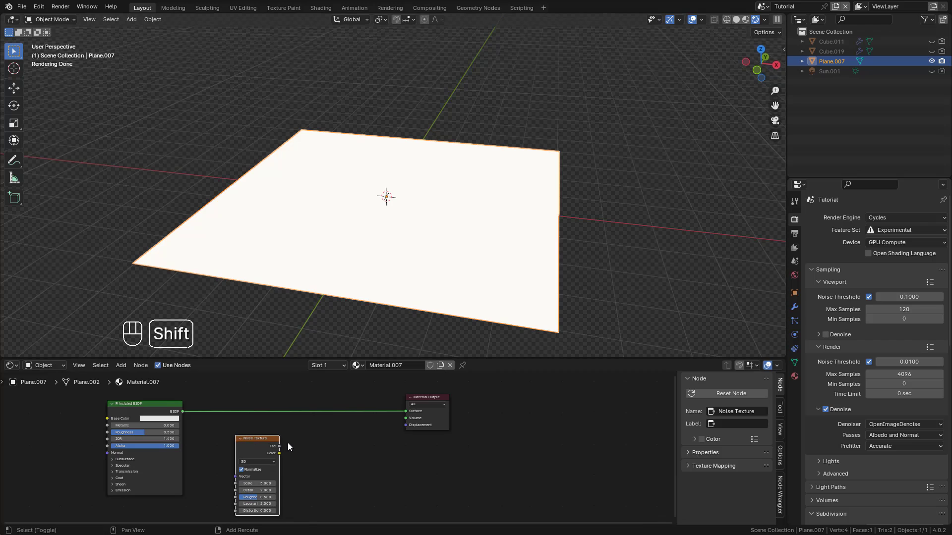
key("shift+a")
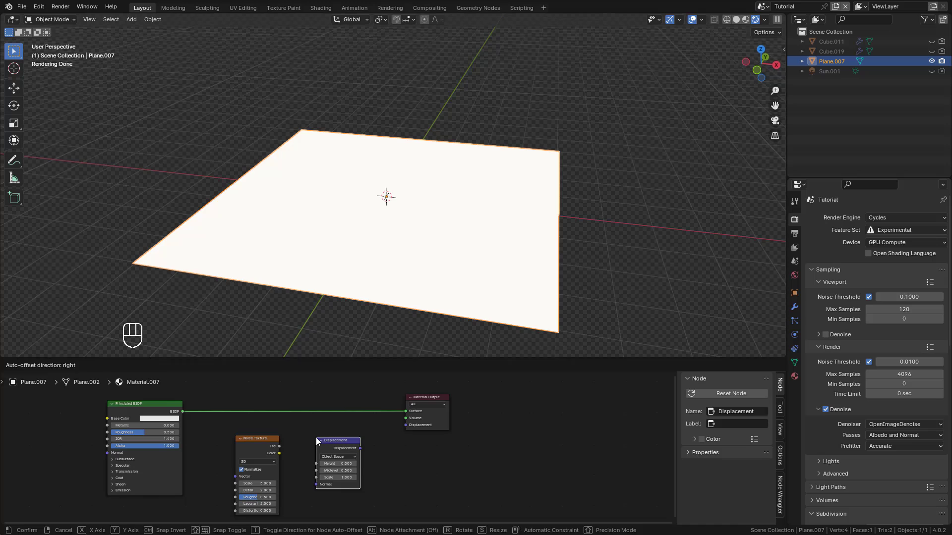
left_click_drag(286, 446, 366, 461)
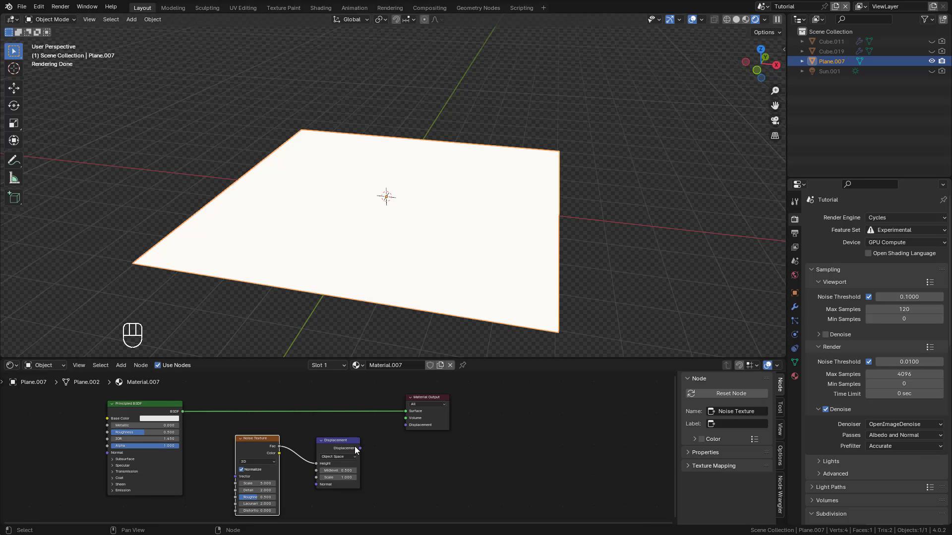
left_click_drag(369, 445, 422, 430)
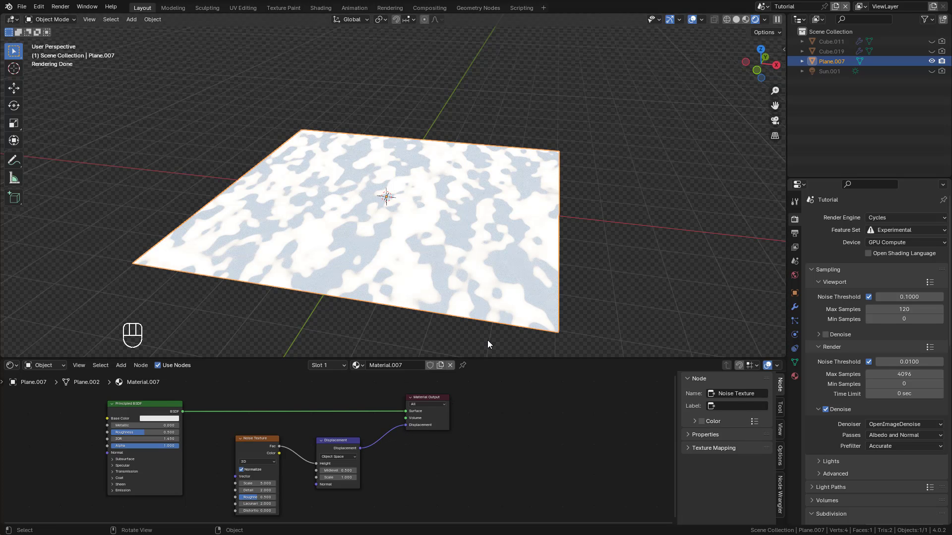
Add a Subdivision modifier set to Simple with Adaptive Subdivision
left_click(797, 311)
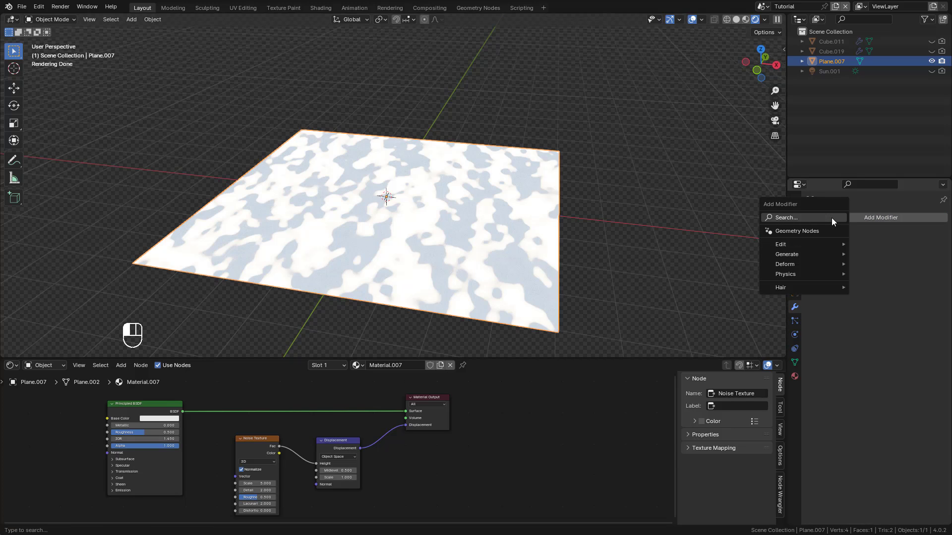
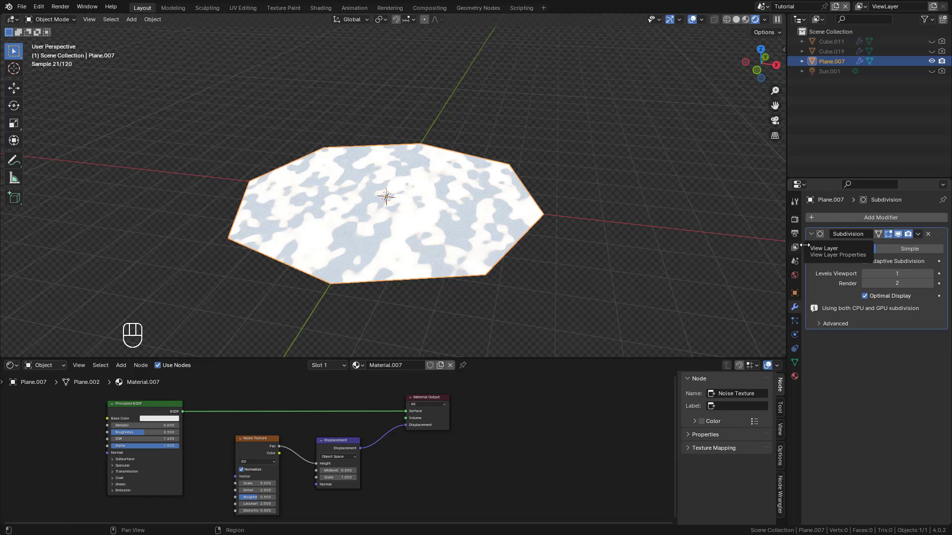
middle_click(870, 265)
middle_click(908, 251)
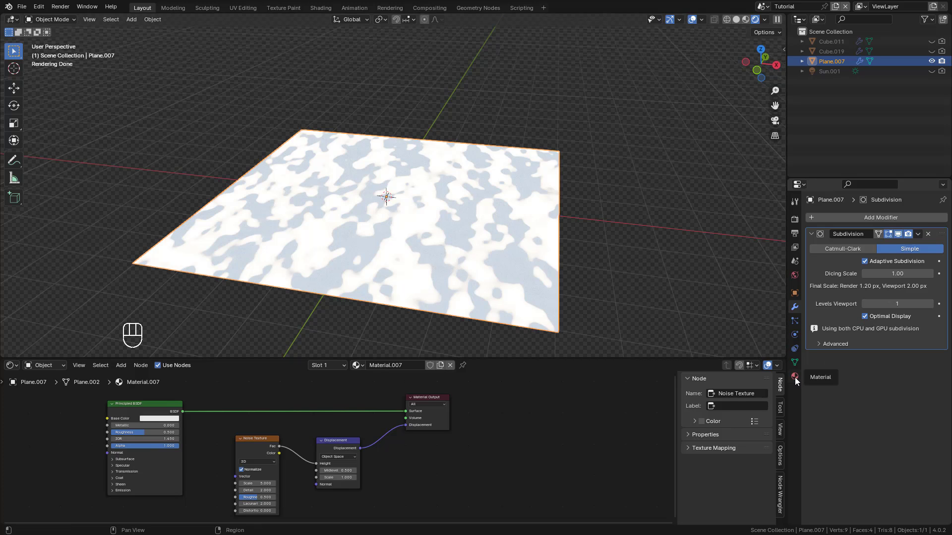
Set the plane's material to Displacement and Bump and raise the Noise Texture detail
middle_click(799, 380)
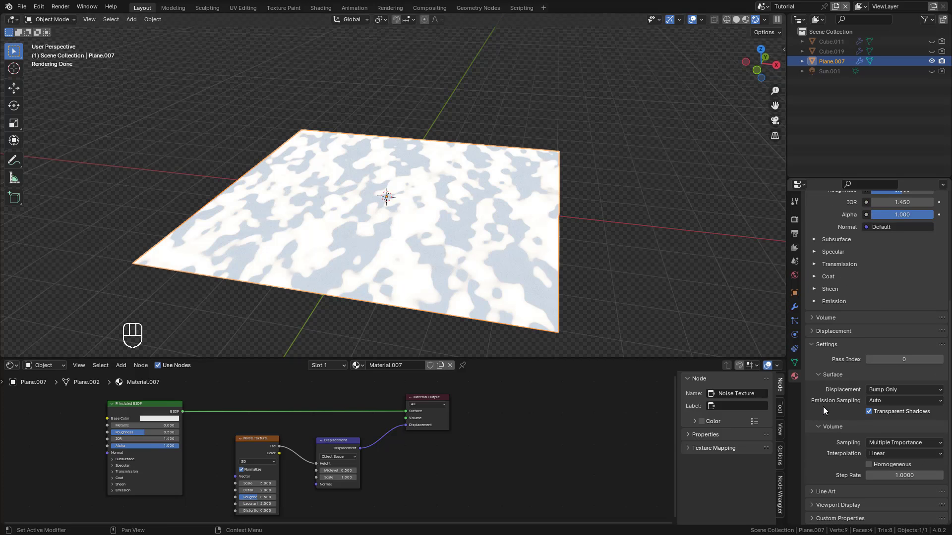
left_click_drag(896, 394, 895, 427)
left_click_drag(528, 217, 519, 213)
middle_click(496, 215)
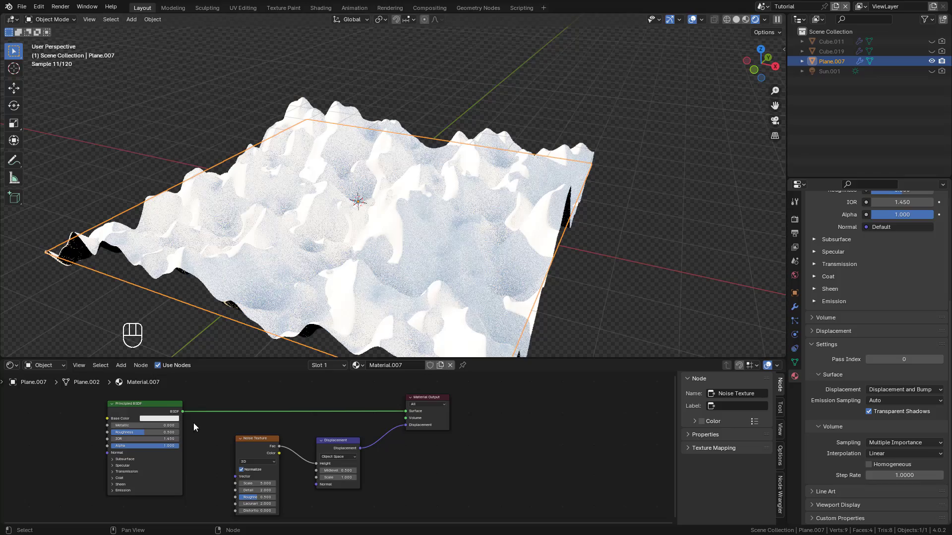
left_click(160, 421)
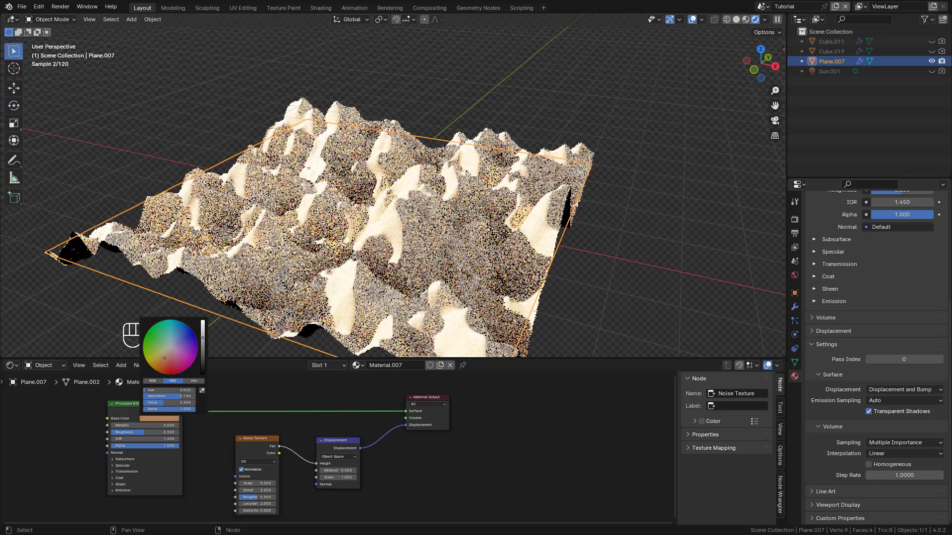
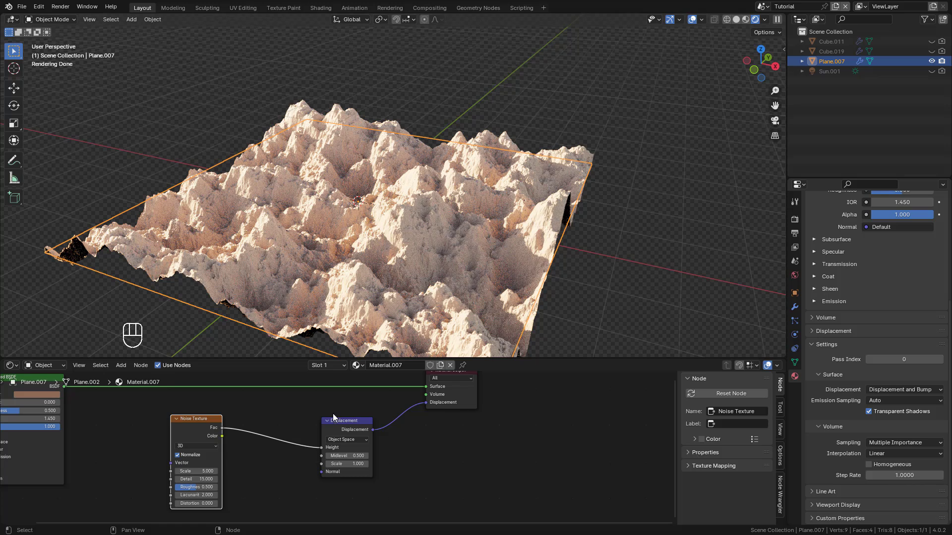
Insert a Color Ramp between the Noise and Displacement nodes and pull its black stop toward the middle
key("shift+a")
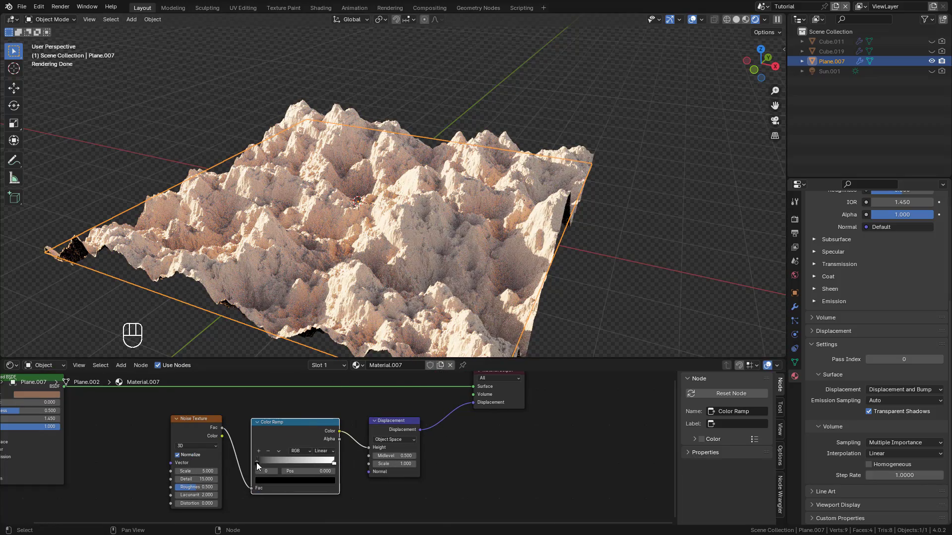
left_click_drag(262, 466, 299, 466)
middle_click(300, 465)
left_click(298, 466)
middle_click(292, 466)
double_click(289, 466)
left_click_drag(376, 339, 435, 162)
left_click_drag(432, 165, 427, 145)
left_click(426, 139)
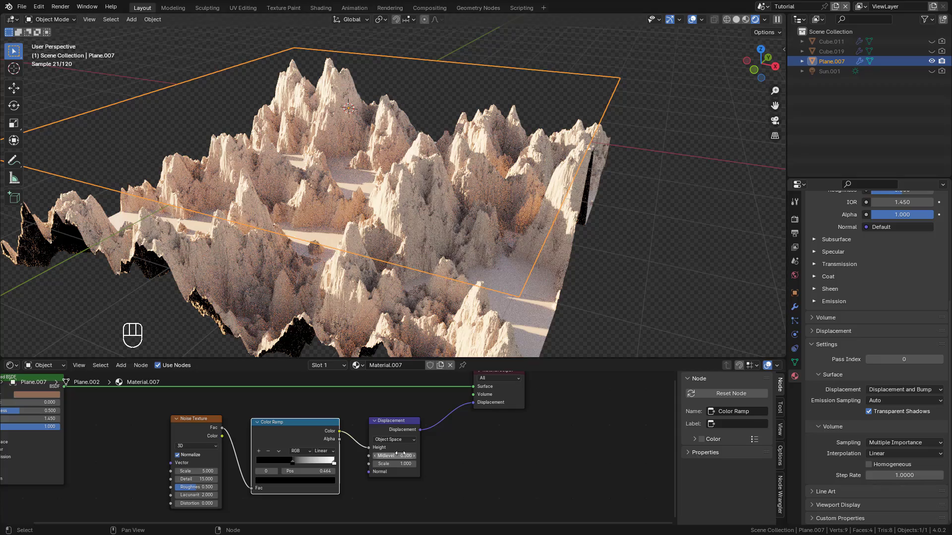
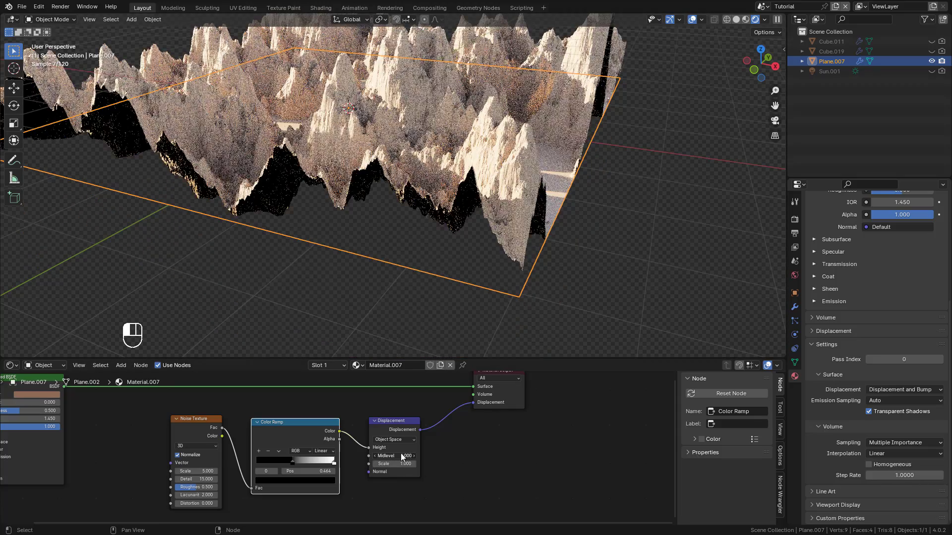
Set the Displacement Midlevel to 0 and Scale to 0.15 so rocky mounds rise from flat ground
left_click_drag(445, 204, 453, 276)
middle_click(453, 276)
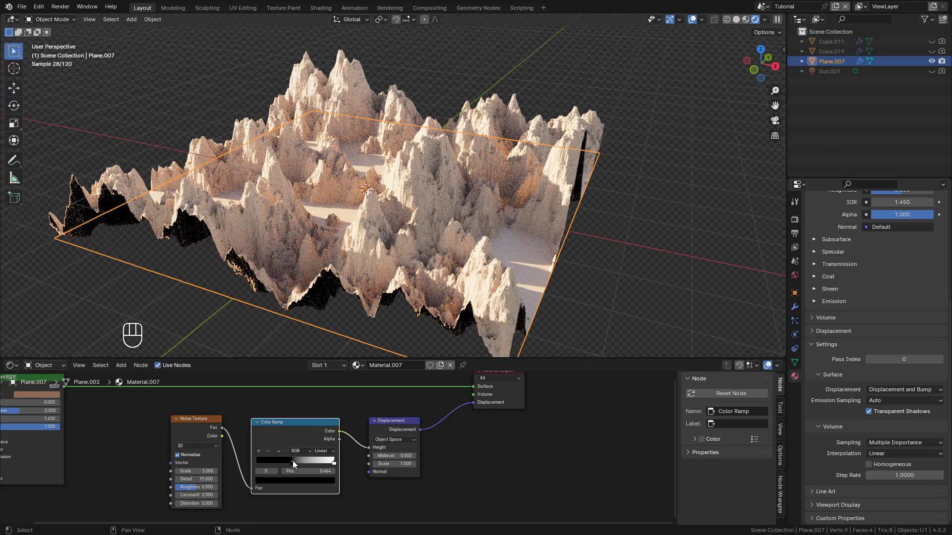
left_click(299, 465)
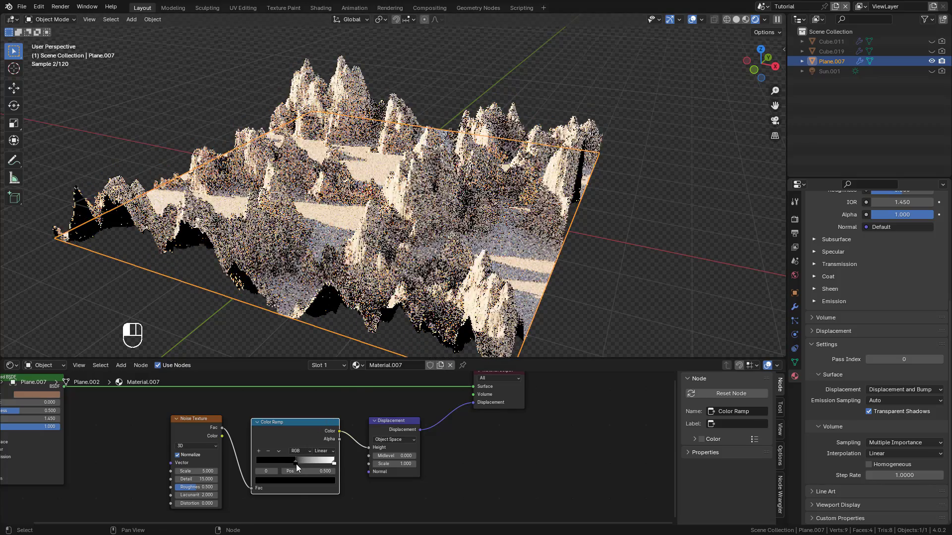
left_click(335, 466)
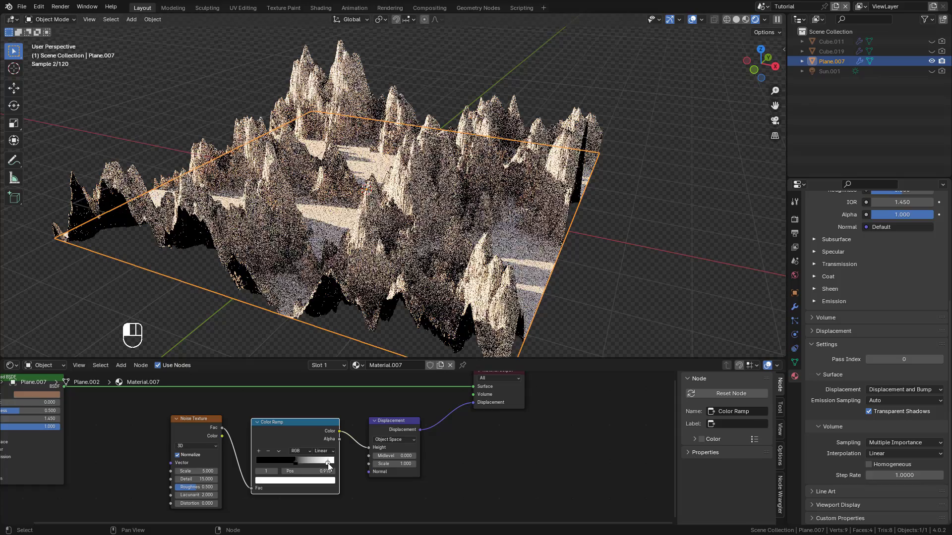
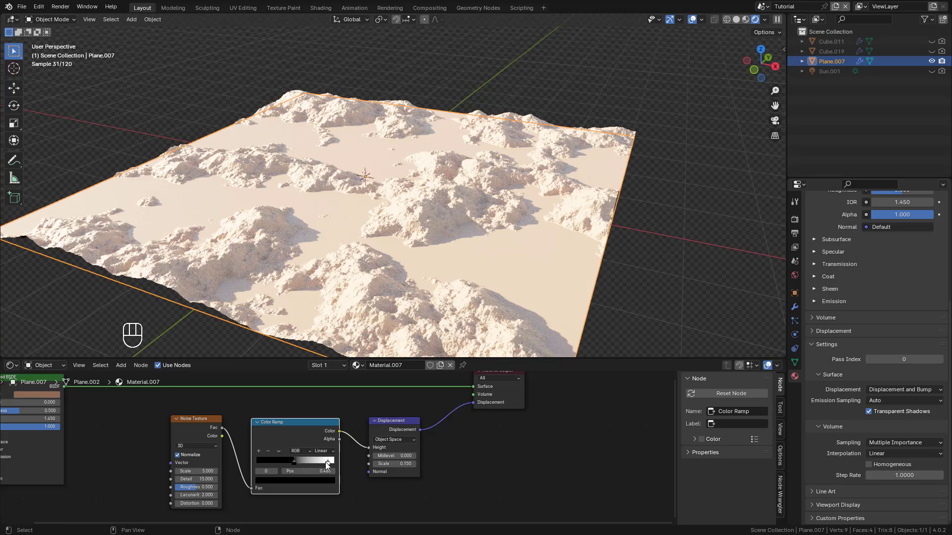
middle_click(329, 465)
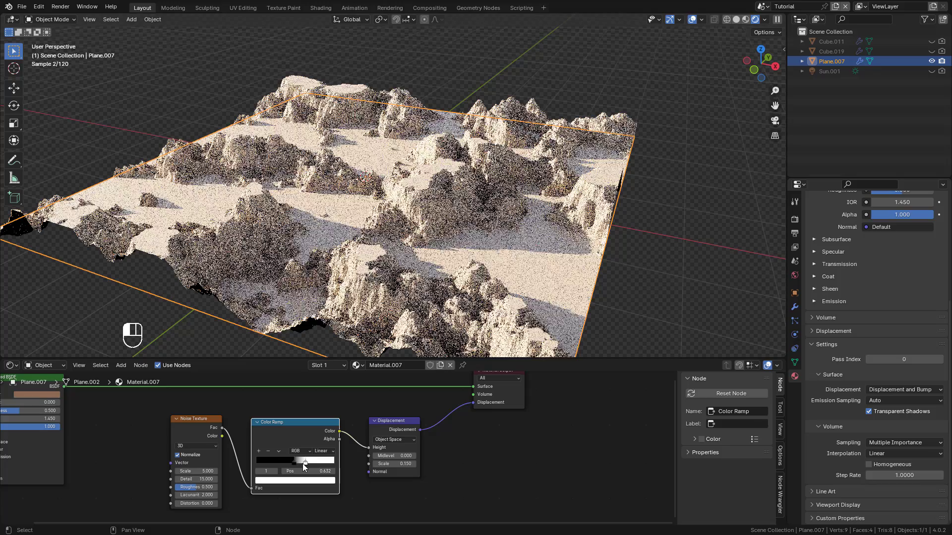
left_click(305, 465)
left_click(298, 466)
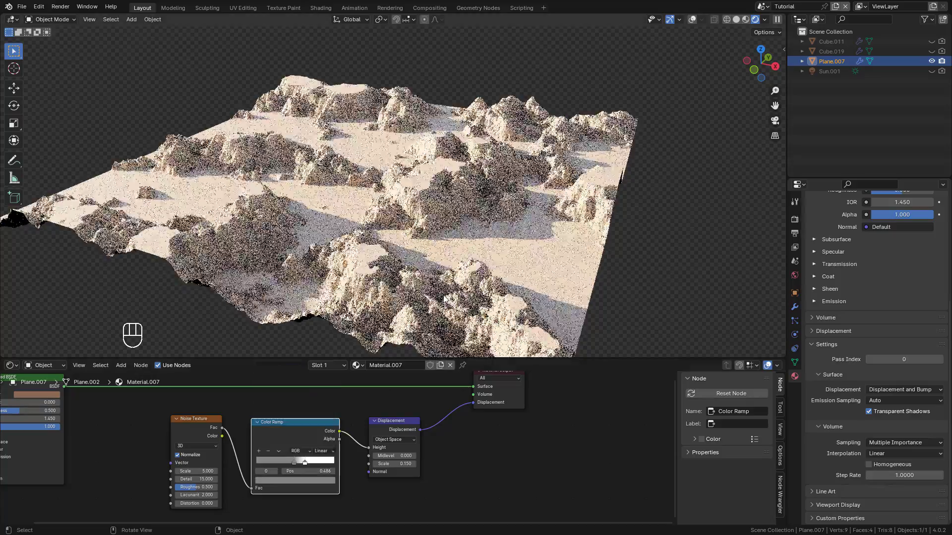
left_click_drag(310, 464, 316, 485)
left_click_drag(315, 480, 328, 392)
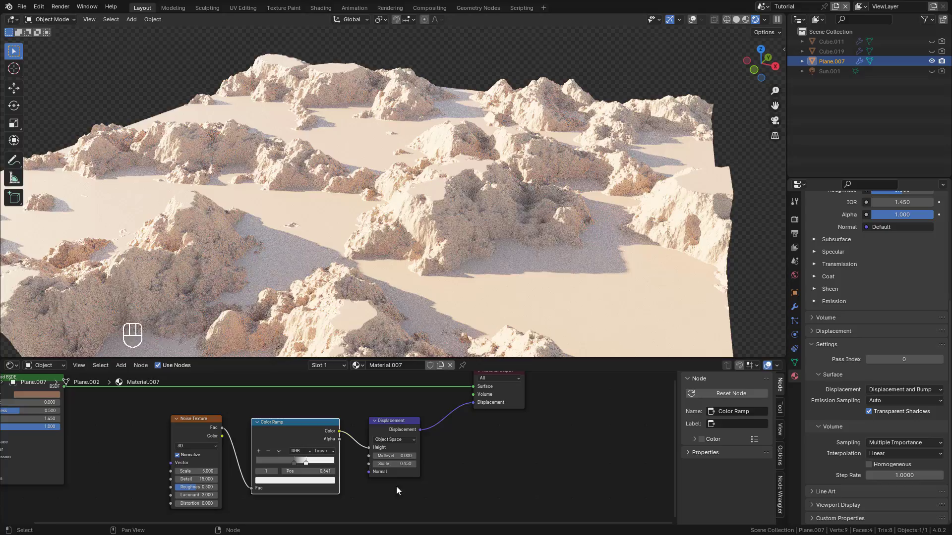
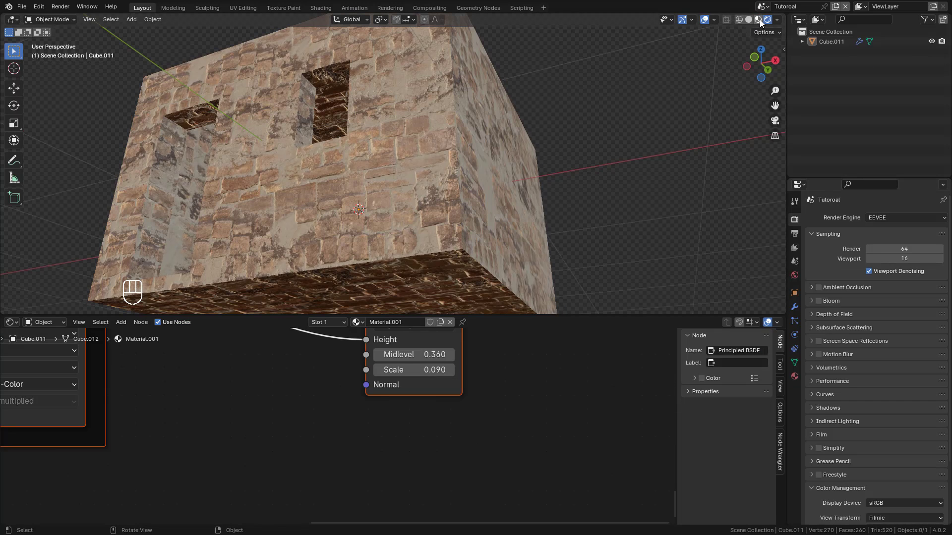
right_click(764, 22)
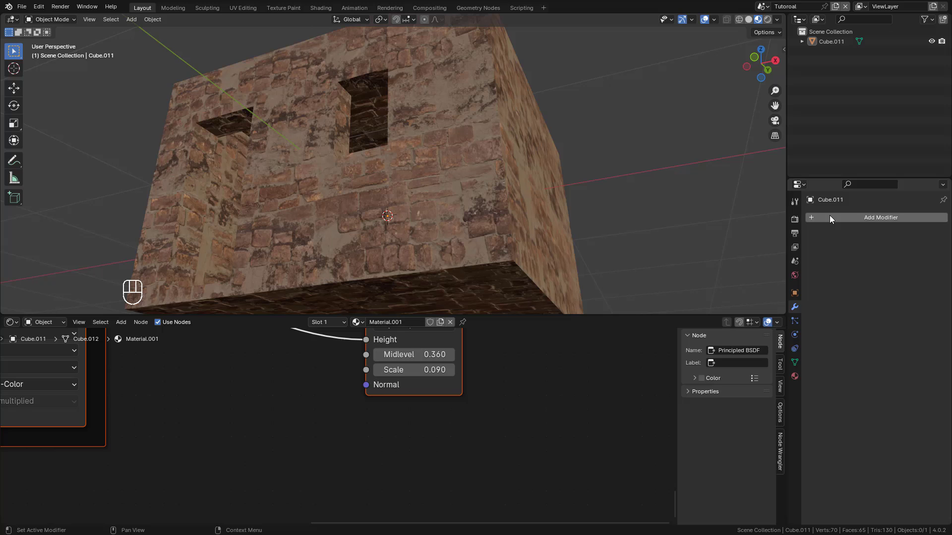
left_click_drag(834, 218, 797, 239)
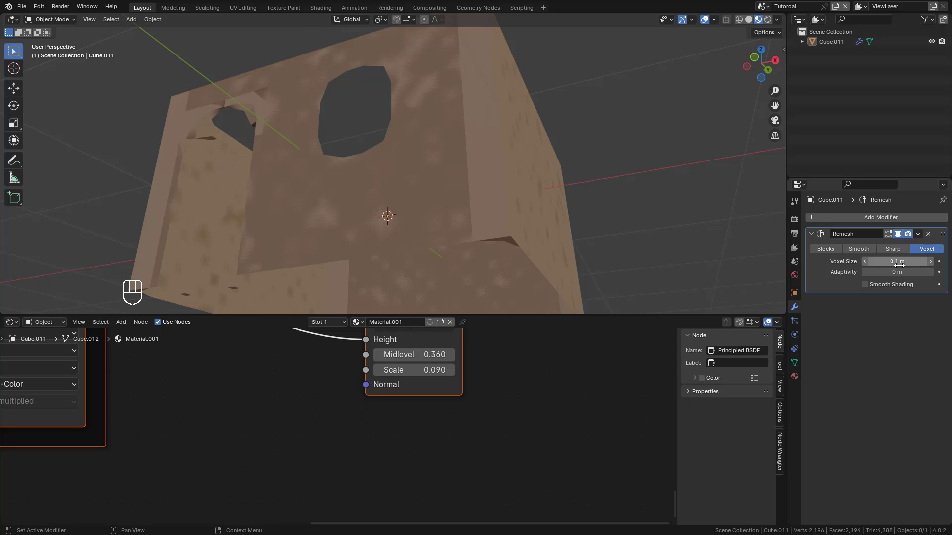
left_click(752, 23)
middle_click(745, 22)
middle_click(732, 22)
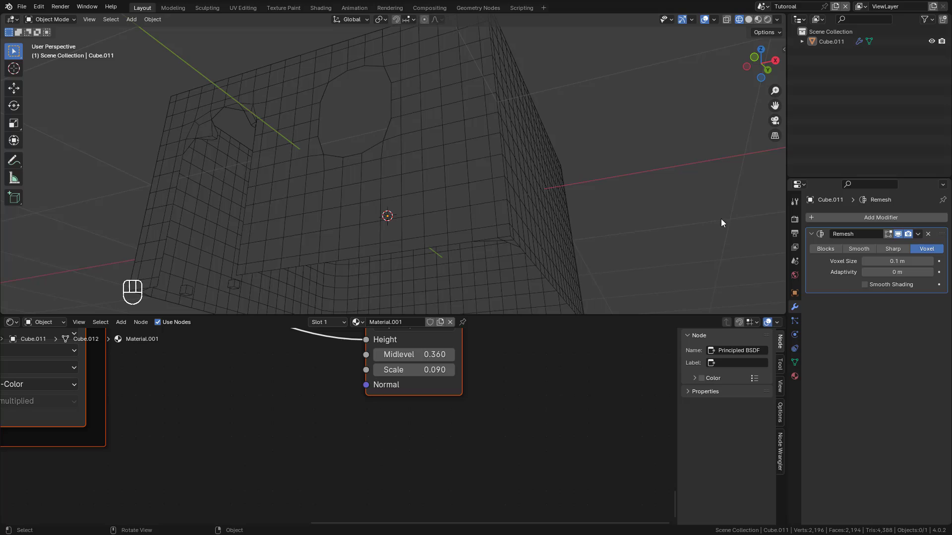
middle_click(821, 251)
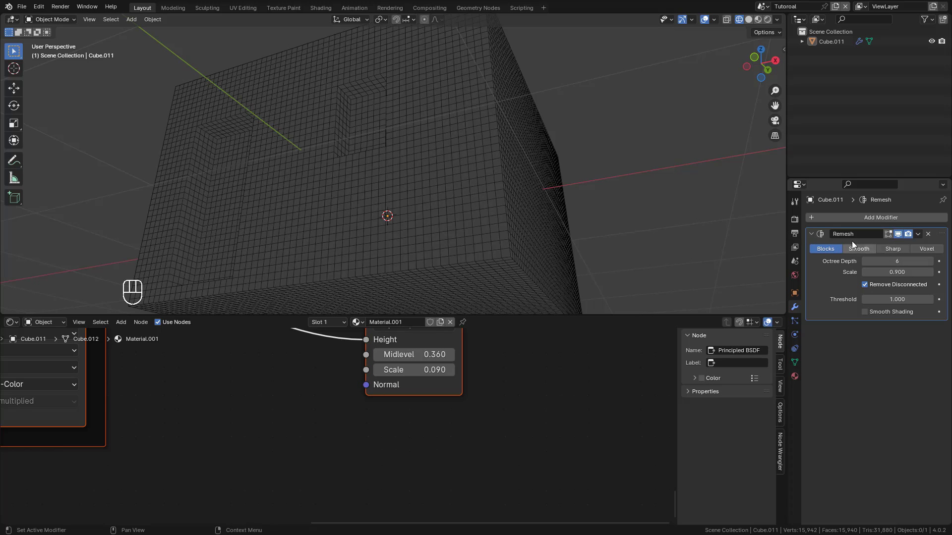
middle_click(921, 243)
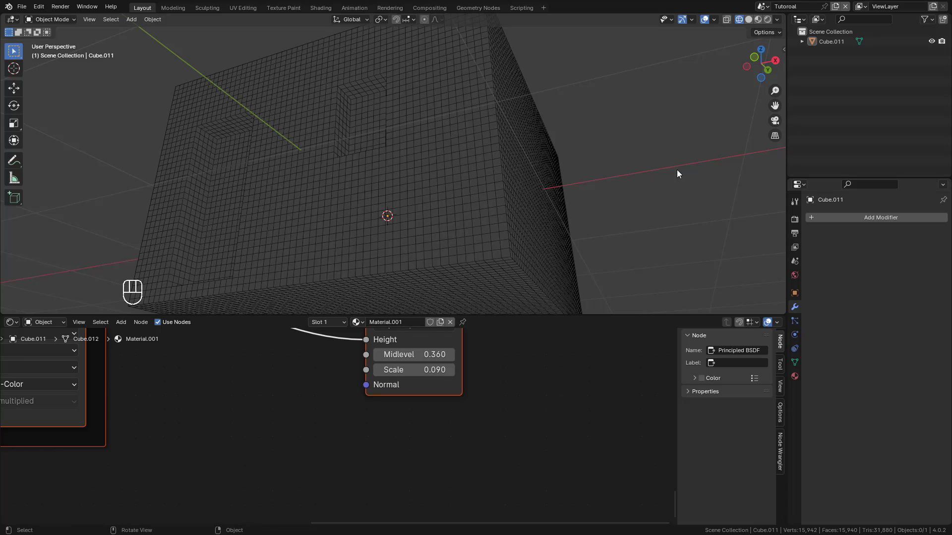
left_click_drag(764, 21, 499, 196)
key("Tab")
key("a")
key("Tab")
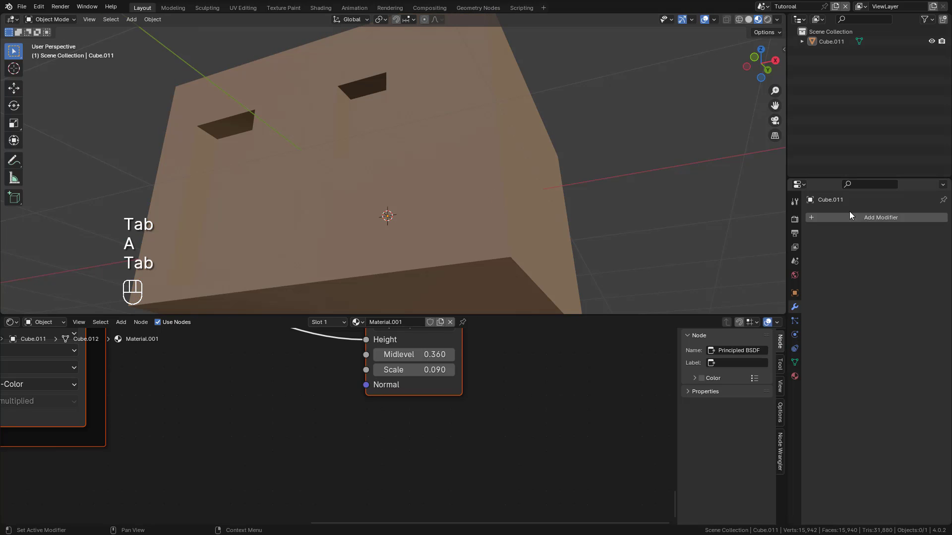
Add Subdivision Surface and Displace modifiers with a new image texture mapped by UV coordinates
left_click_drag(842, 221, 838, 246)
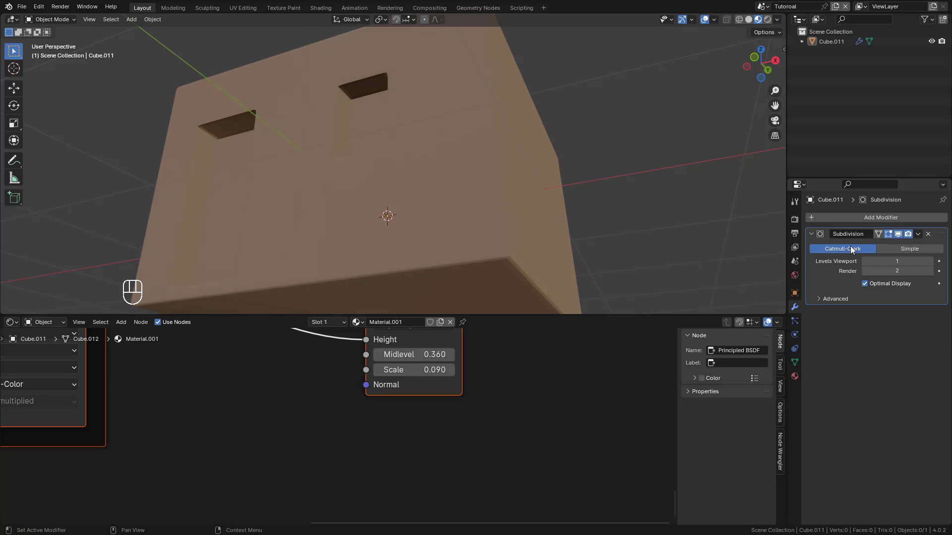
left_click_drag(862, 223, 835, 243)
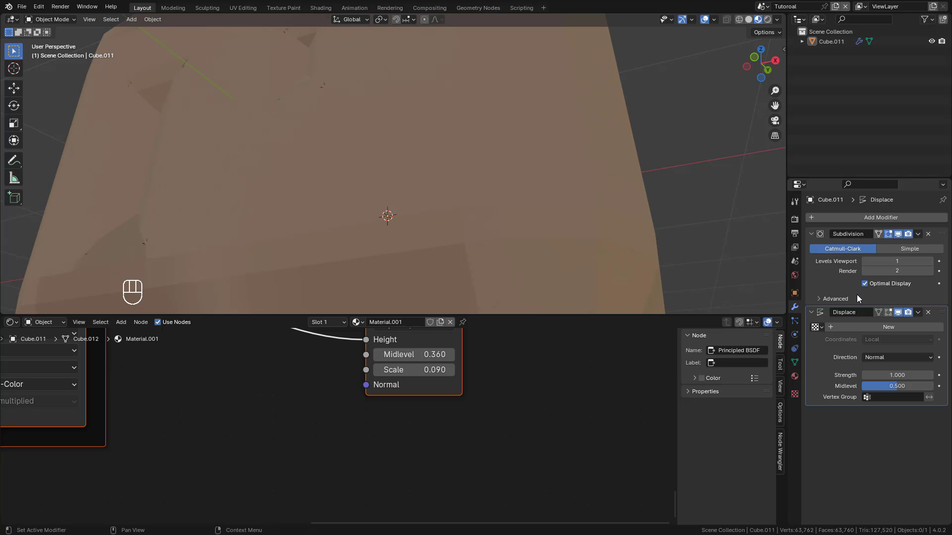
left_click_drag(891, 329, 933, 334)
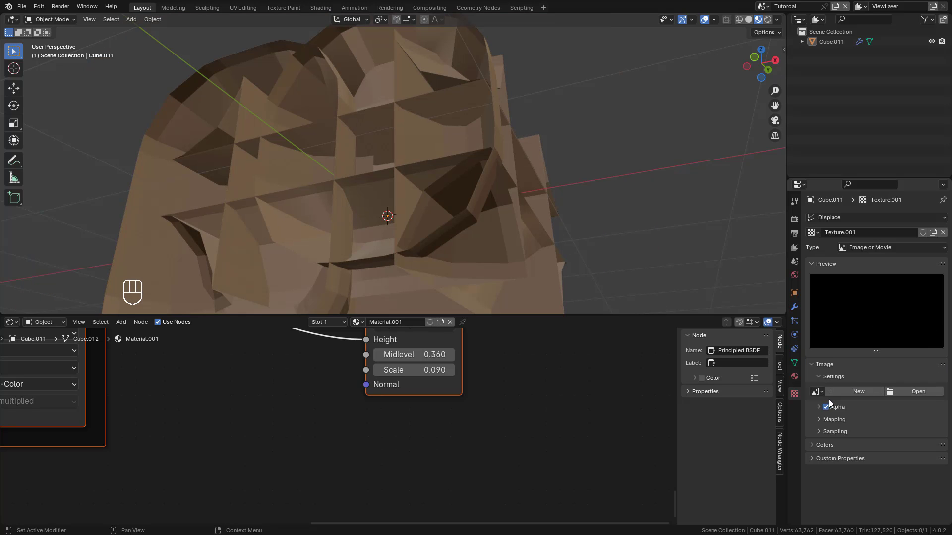
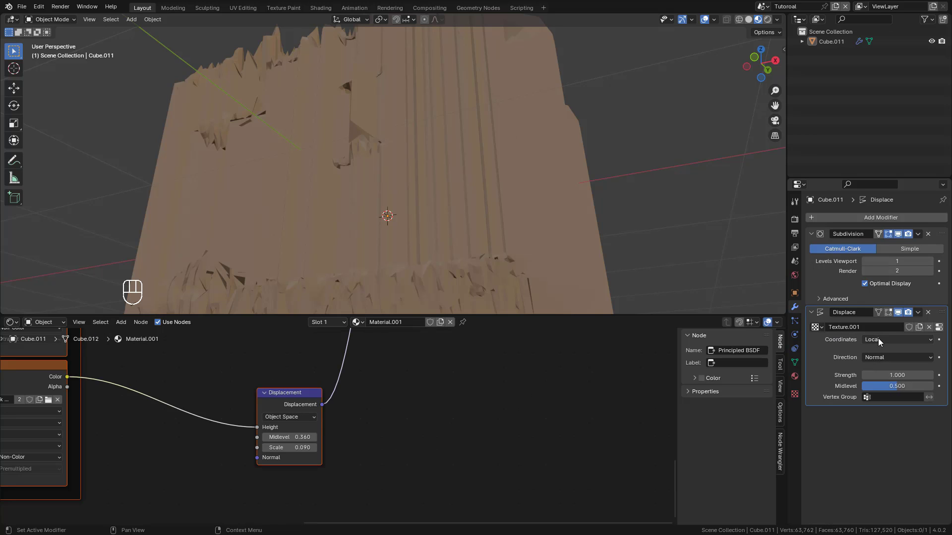
left_click_drag(881, 342, 814, 354)
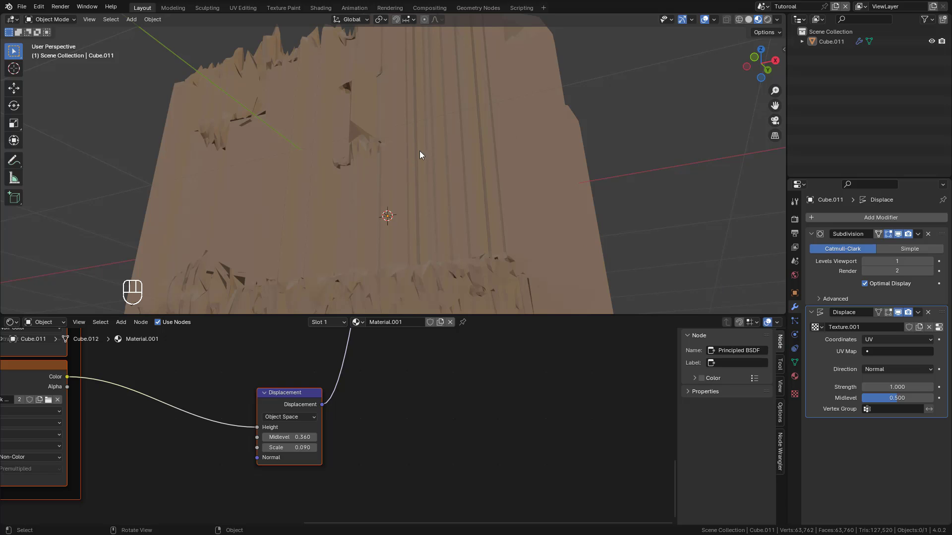
Unwrap the cube's UVs in Edit Mode so the brick displacement maps onto its walls
key("Tab")
key("u")
key("Tab")
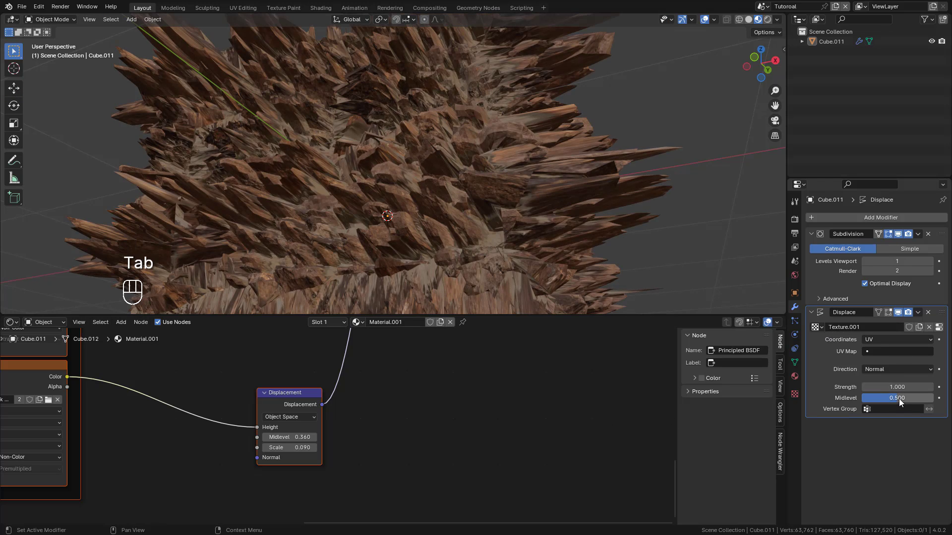
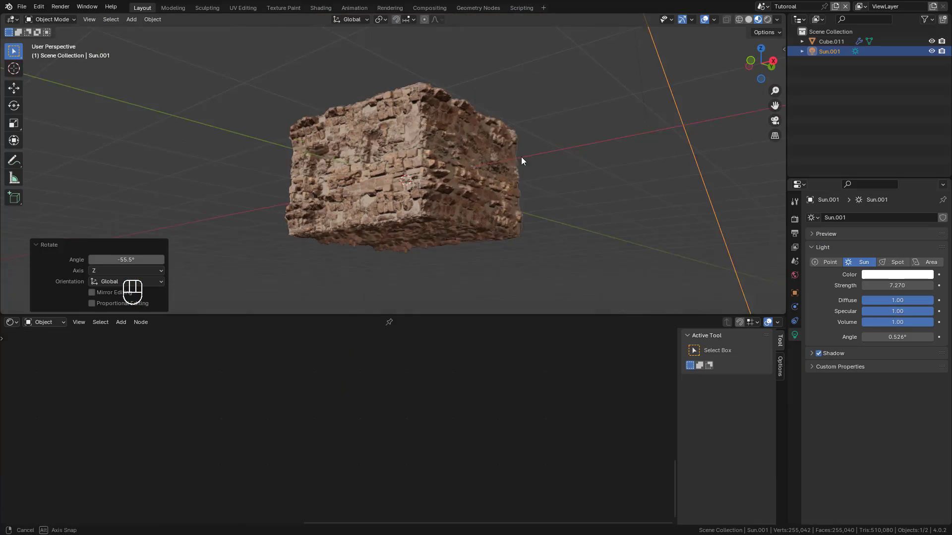
Rotate the Sun light's direction and reselect the brick cube
left_click_drag(510, 153, 510, 162)
left_click(510, 163)
left_click(816, 308)
Set Subdivision viewport levels to 3, Displace Strength to 0.1 and Midlevel to 0.317
left_click_drag(544, 168, 507, 167)
middle_click(497, 165)
left_click_drag(435, 156, 480, 169)
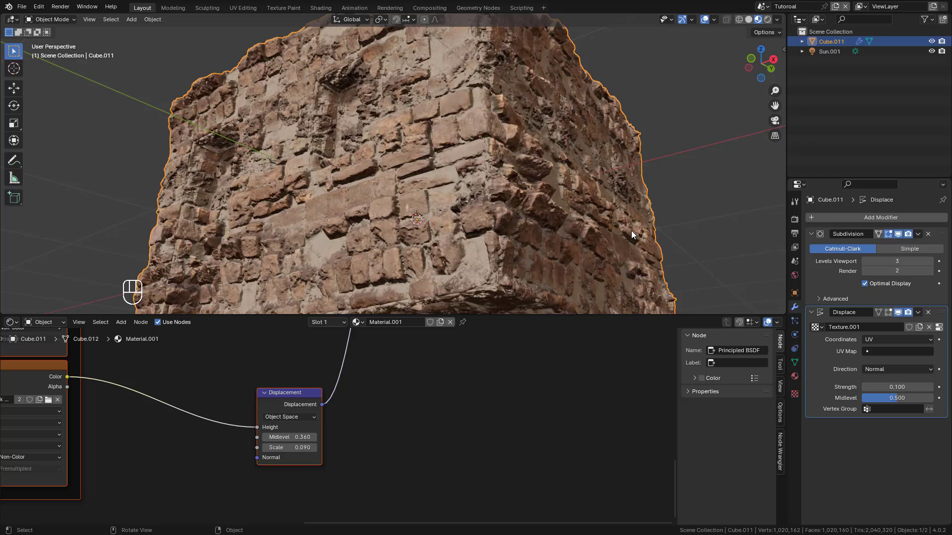
left_click_drag(489, 150, 590, 140)
middle_click(753, 24)
left_click_drag(563, 125, 556, 238)
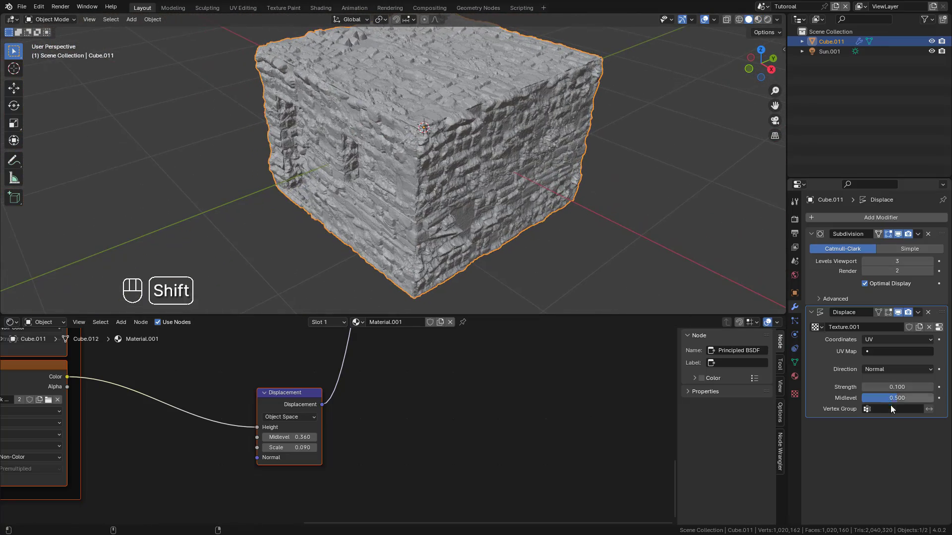
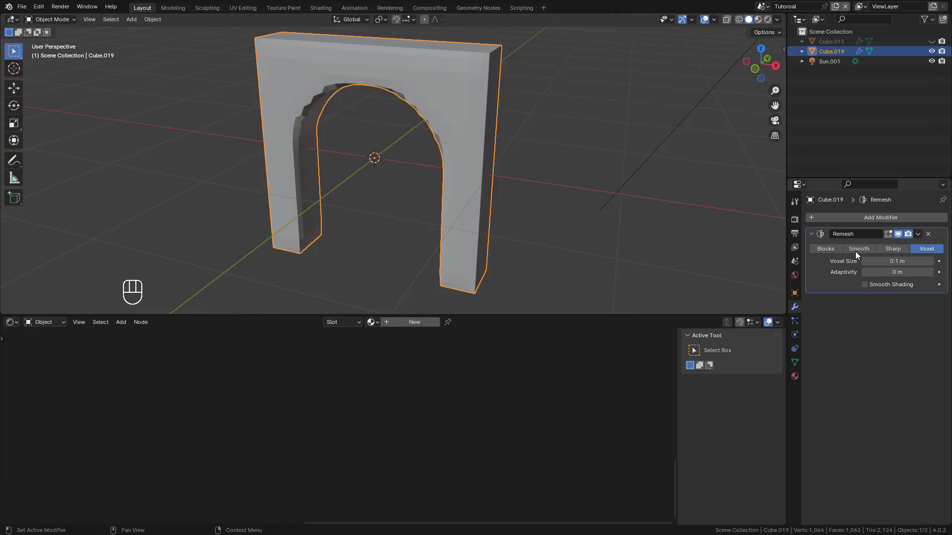
Remesh the arch in Voxel mode at 0.0139 m with Smooth Shading and apply it
left_click(830, 251)
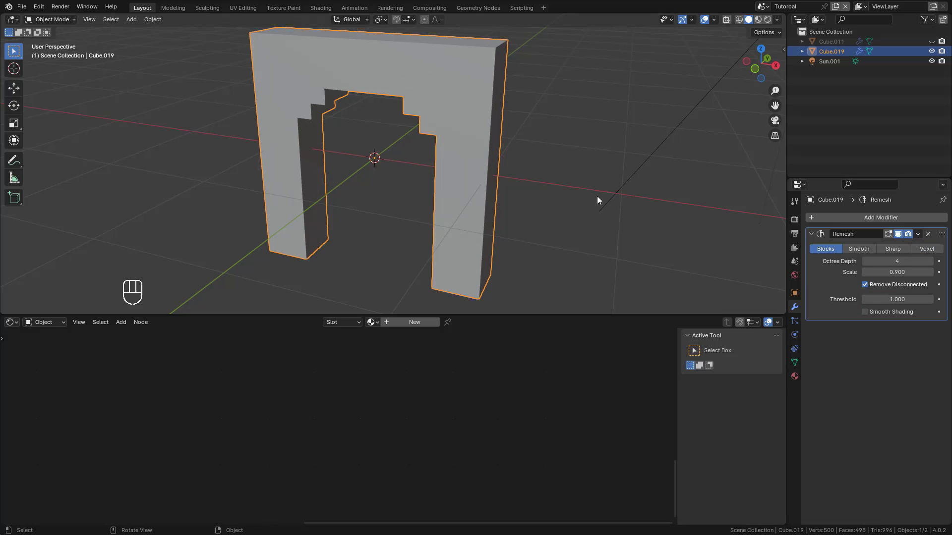
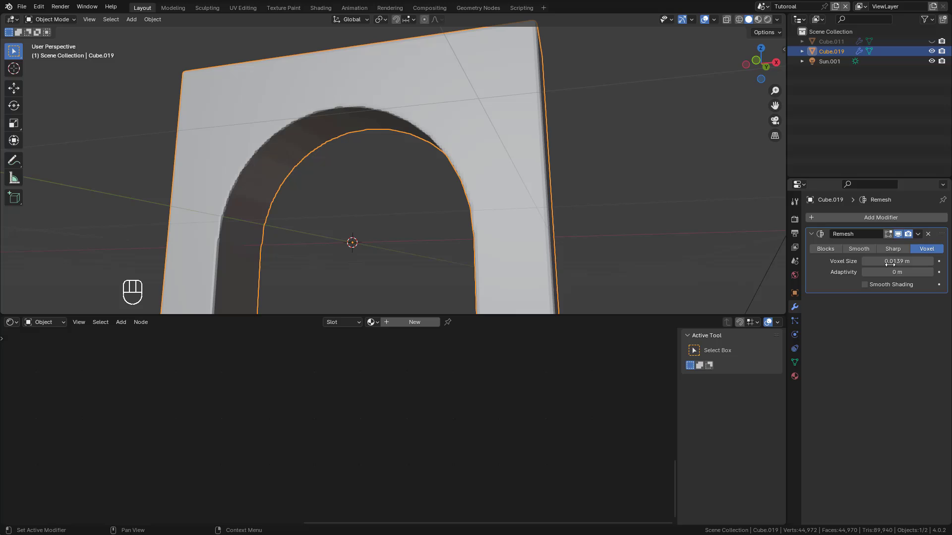
left_click(871, 288)
left_click_drag(439, 179, 466, 135)
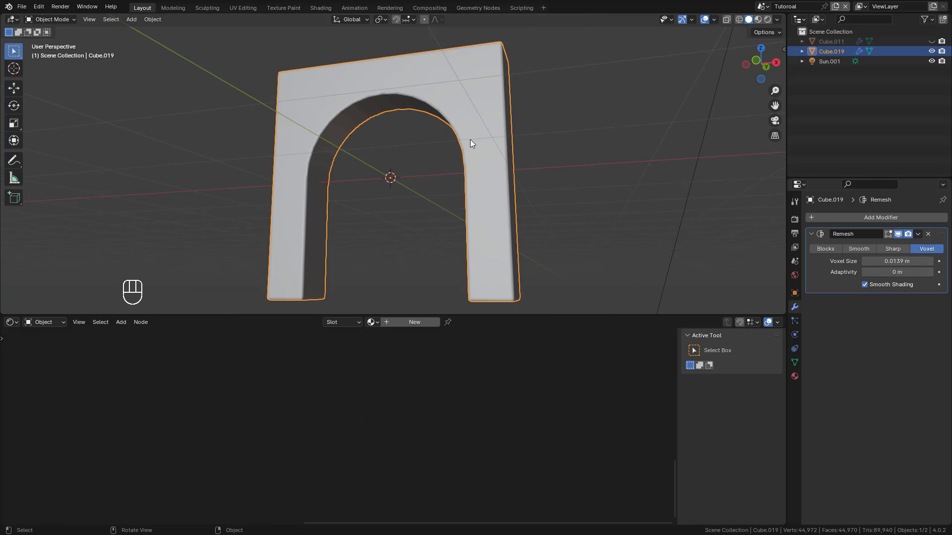
left_click_drag(920, 237, 911, 250)
Select all of the arch's geometry in Edit Mode and give it Cube Projection UVs
key("Tab")
key("a")
key("u")
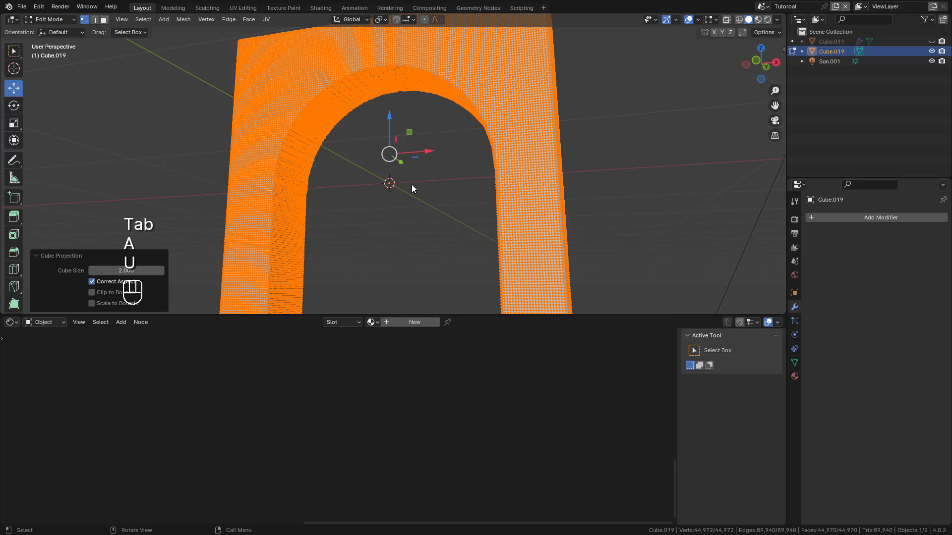
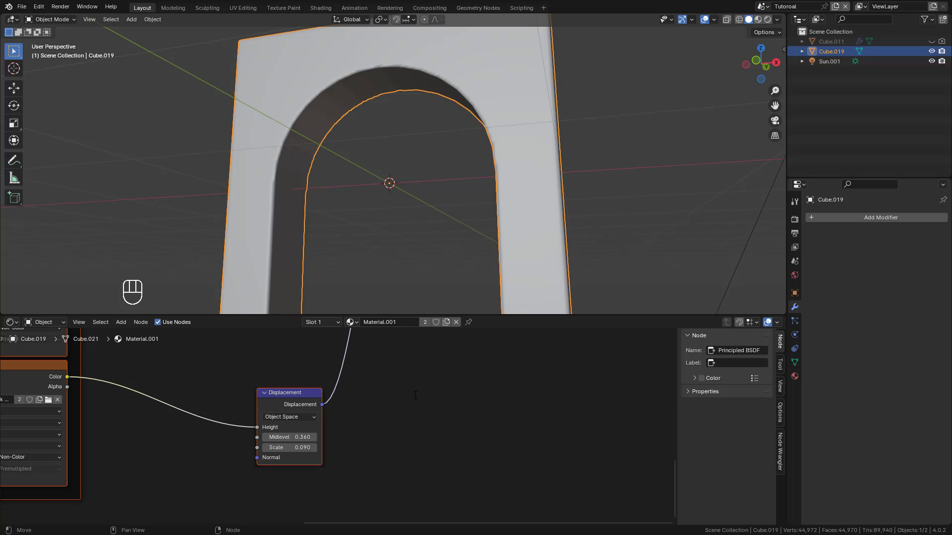
Assign the brick material to the arch and add a Displace modifier
left_click_drag(752, 29, 561, 132)
middle_click(561, 132)
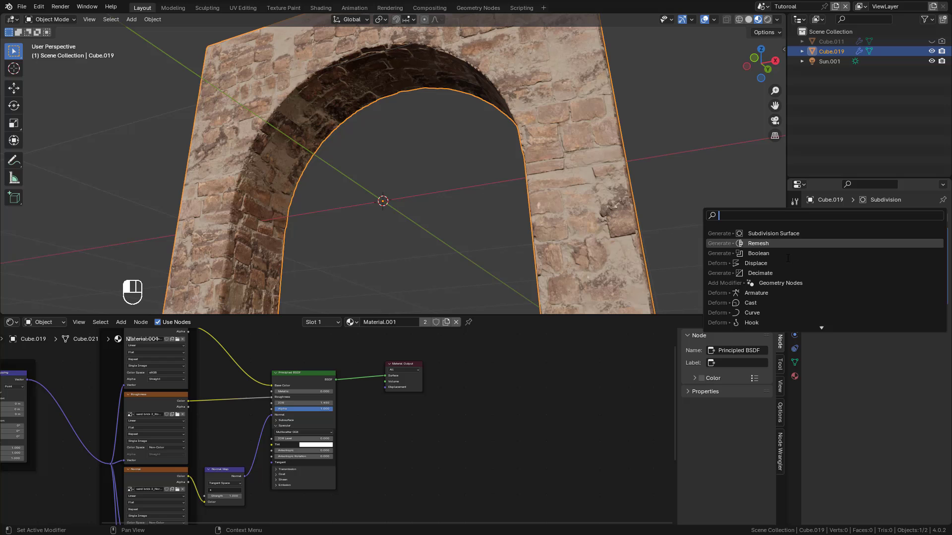
left_click_drag(829, 306, 918, 327)
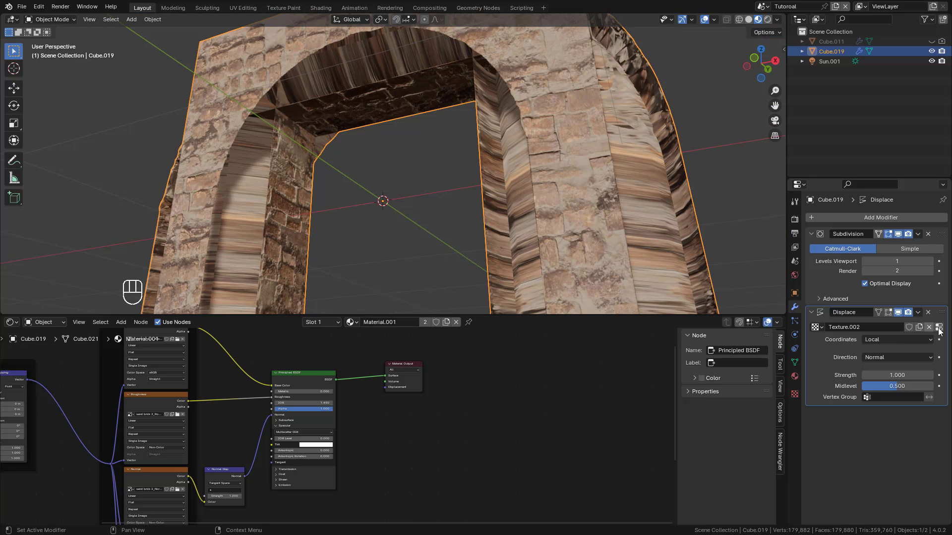
Load the sand brick displacement image, map it by UV and set Repeat X/Y to 2
left_click_drag(824, 395, 670, 204)
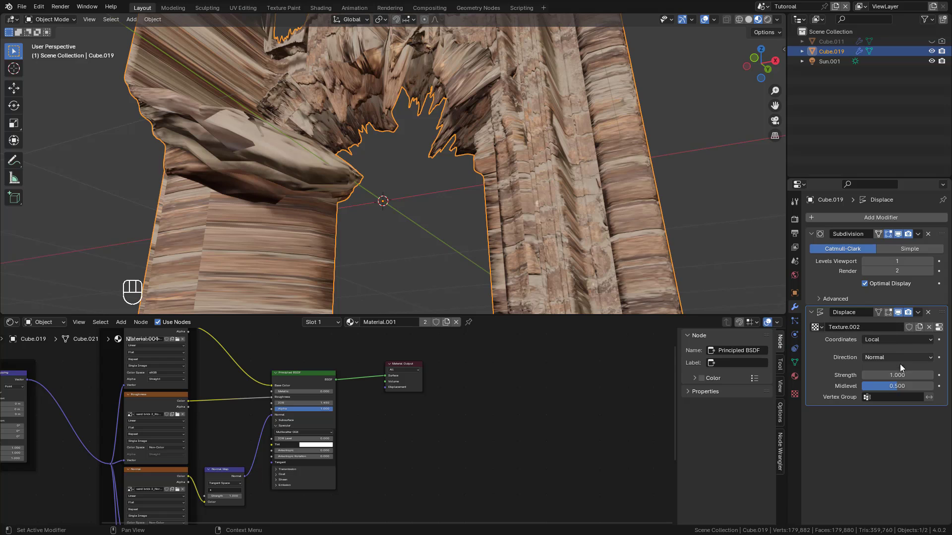
left_click(882, 360)
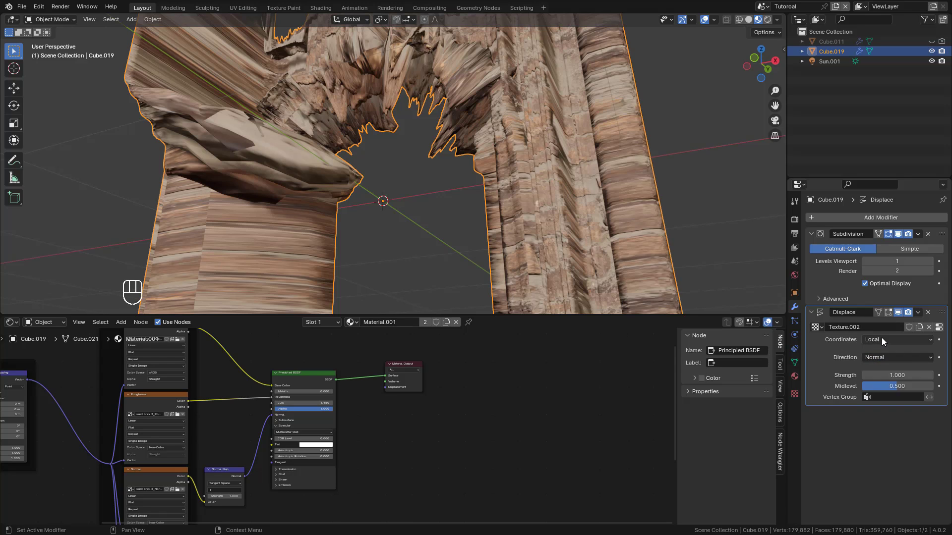
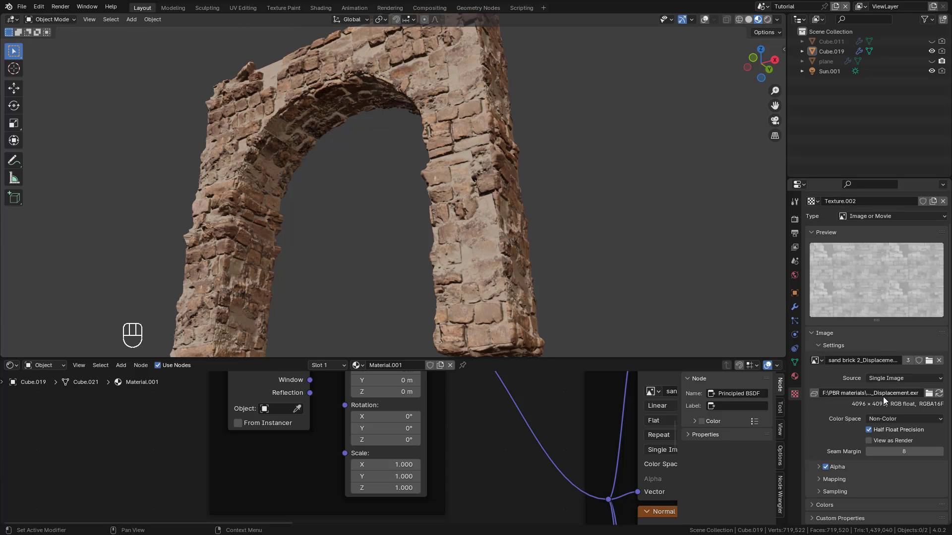
left_click(848, 482)
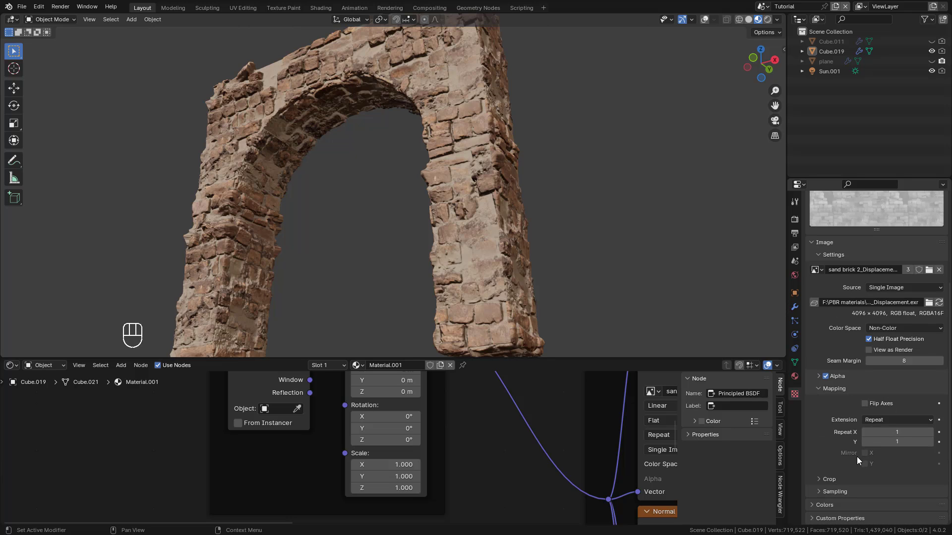